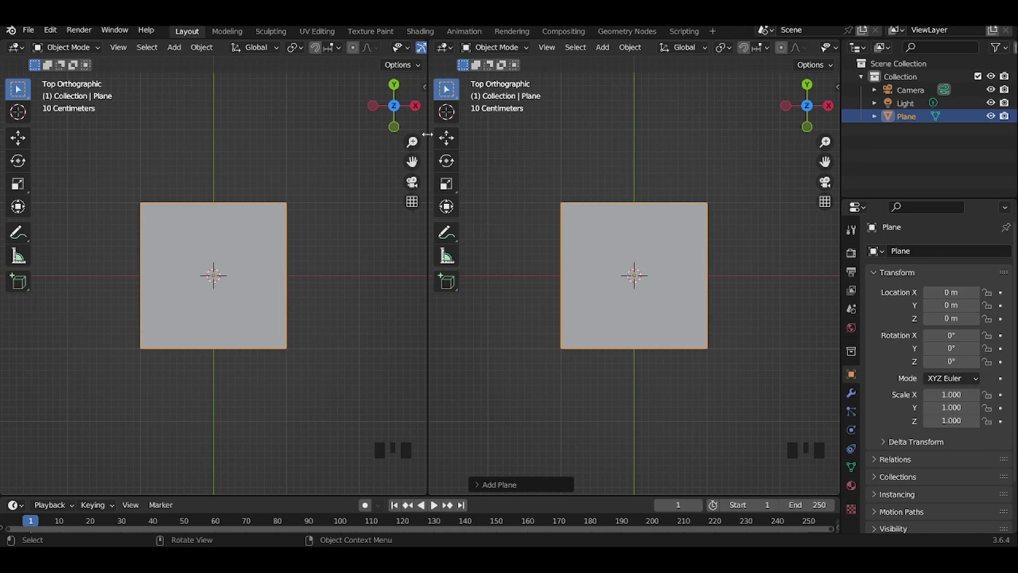
# Switch the left area to the Shader Editor and the viewport to Material Preview shading.
pyautogui.moveTo(15, 49); pyautogui.dragTo(249, 271)
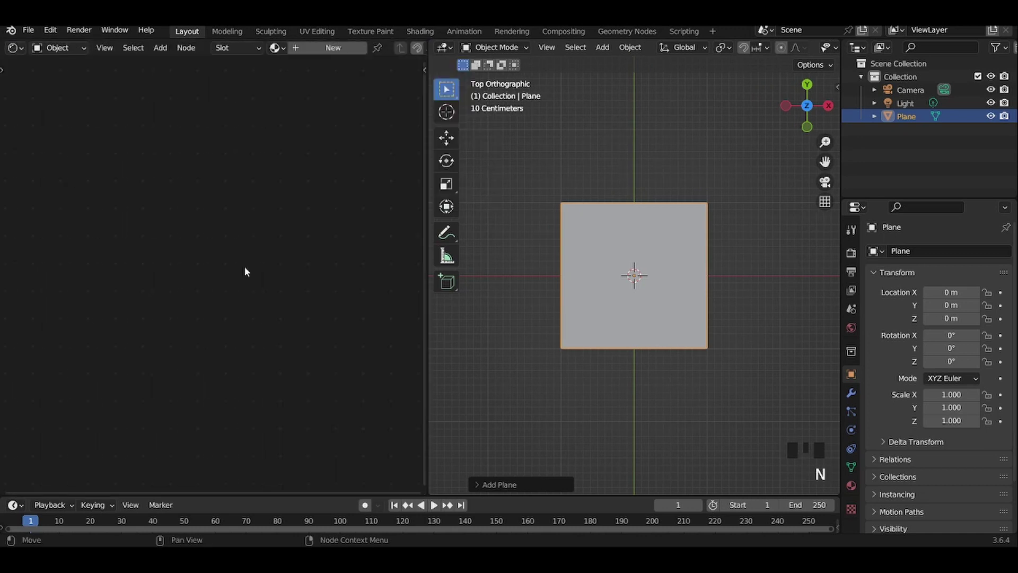
pyautogui.press('n')
pyautogui.scroll(3)
pyautogui.scroll(-3)
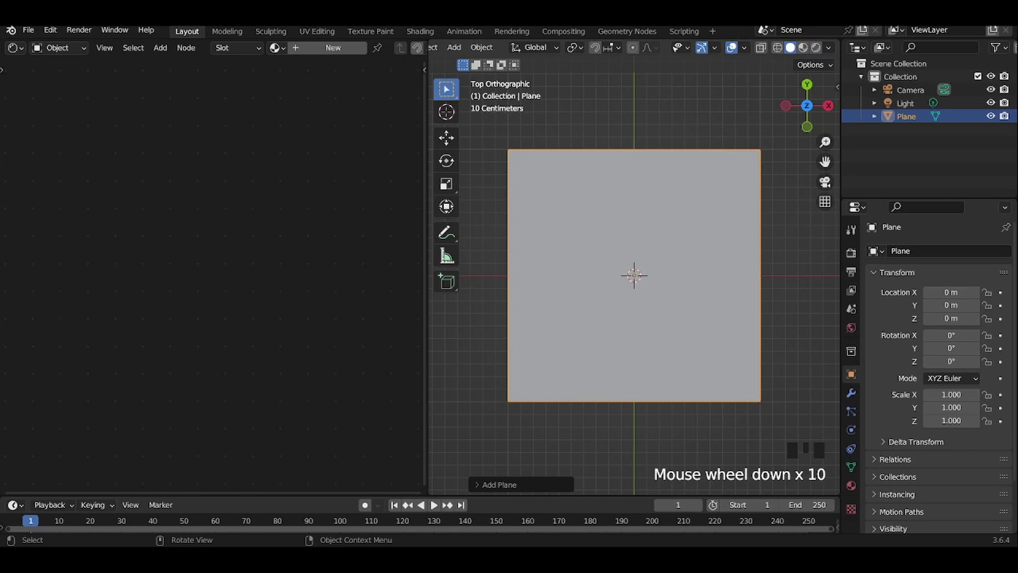
pyautogui.moveTo(670, 115); pyautogui.dragTo(606, 116)
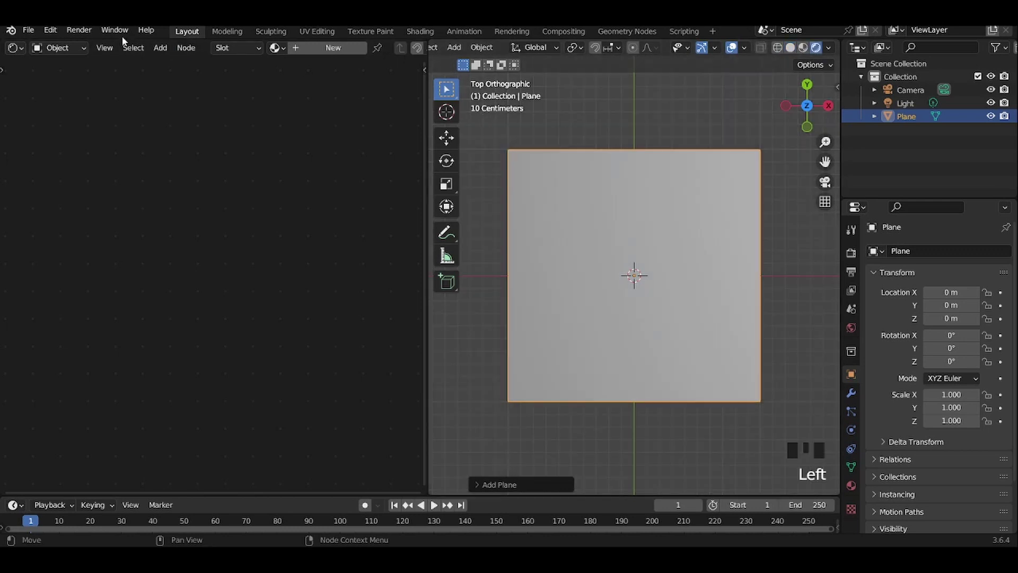
# Create a new node material for the plane and rename it Embroidered.
pyautogui.click(598, 258)
pyautogui.moveTo(336, 52); pyautogui.dragTo(376, 55)
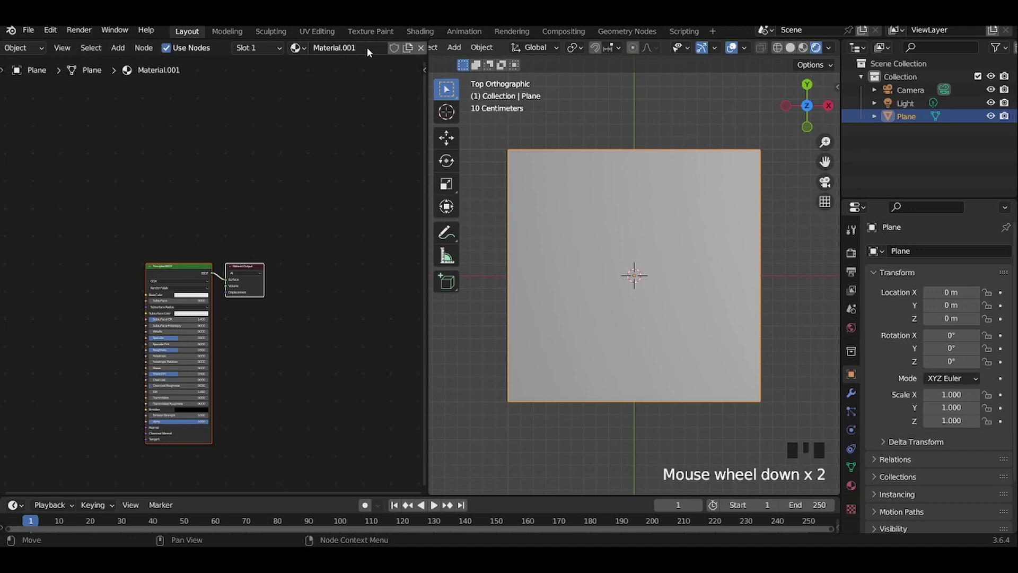
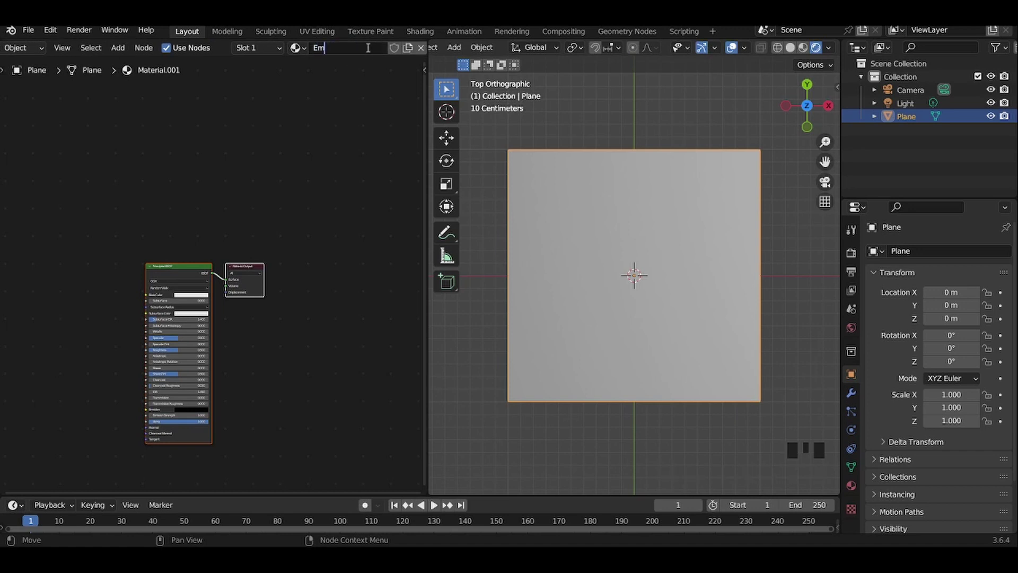
pyautogui.press('e')
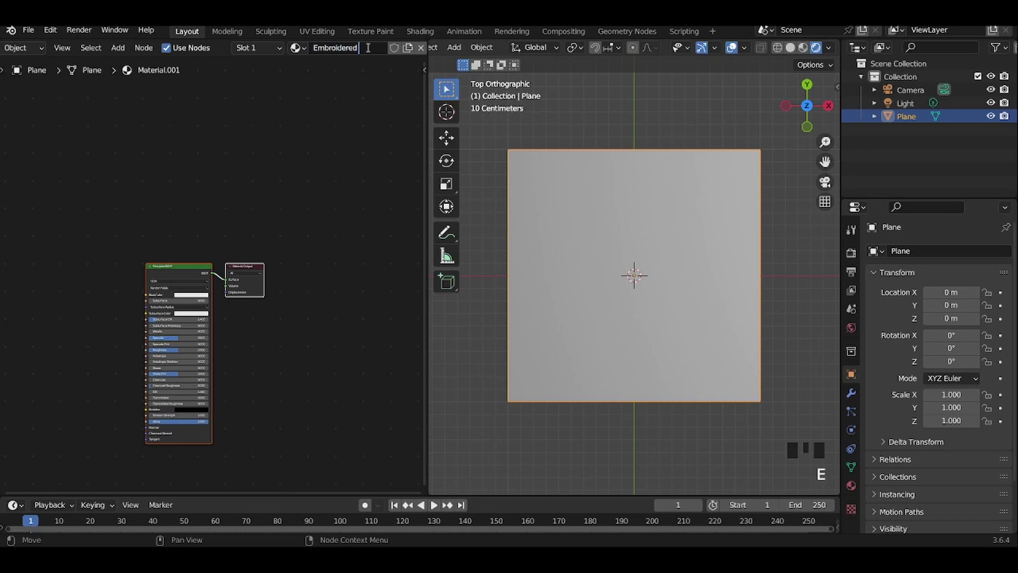
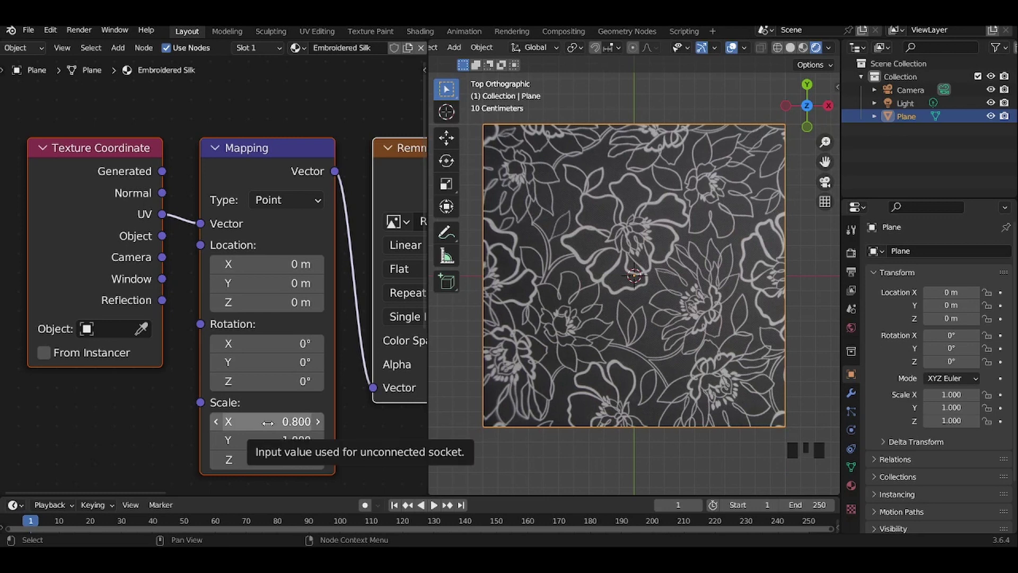
# Map the floral line image onto the plane at Scale X 0.8 and insert a Color Ramp after it.
pyautogui.moveTo(267, 430); pyautogui.dragTo(218, 313)
pyautogui.scroll(-3)
pyautogui.moveTo(72, 194); pyautogui.dragTo(104, 218)
pyautogui.click(256, 246)
pyautogui.click(191, 188)
pyautogui.press('shift+a')
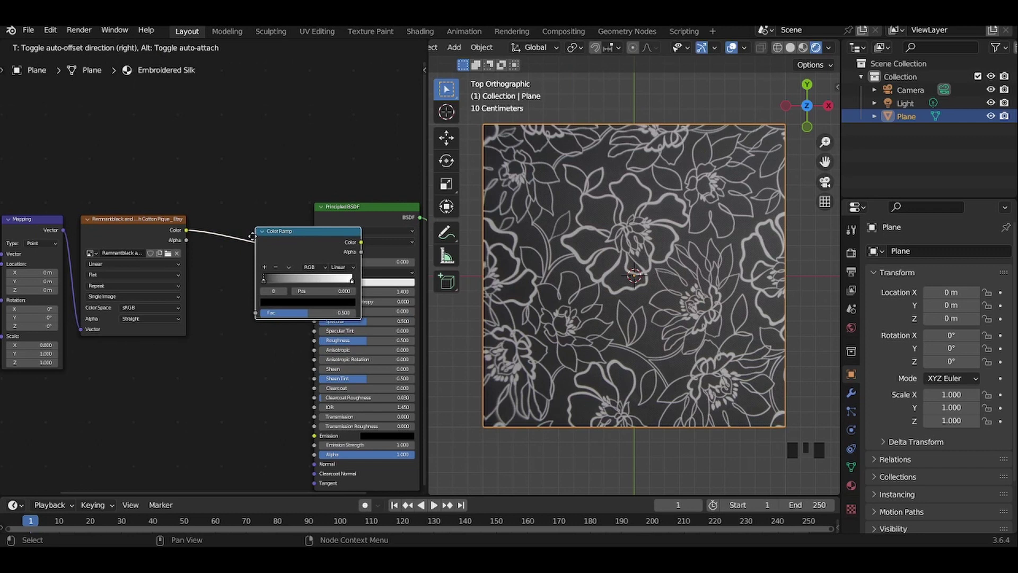
pyautogui.scroll(3)
pyautogui.moveTo(250, 168); pyautogui.dragTo(99, 294)
pyautogui.moveTo(100, 293); pyautogui.dragTo(266, 297)
pyautogui.moveTo(268, 297); pyautogui.dragTo(582, 226)
pyautogui.scroll(3)
pyautogui.moveTo(558, 217); pyautogui.dragTo(635, 273)
pyautogui.scroll(3)
pyautogui.moveTo(160, 295); pyautogui.dragTo(516, 359)
pyautogui.scroll(-3)
pyautogui.scroll(-3)
pyautogui.scroll(3)
pyautogui.scroll(-3)
pyautogui.scroll(3)
pyautogui.moveTo(646, 362); pyautogui.dragTo(285, 274)
pyautogui.scroll(-3)
pyautogui.middleClick(201, 322)
pyautogui.press('shift+a')
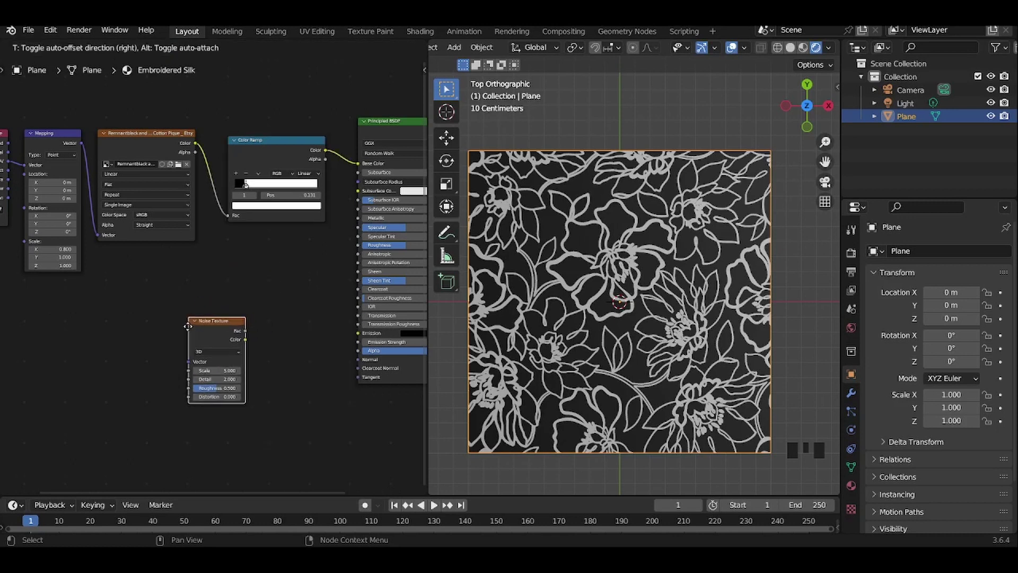
# Duplicate the Mapping node with Shift+D to make a second mapping for the noise.
pyautogui.scroll(3)
pyautogui.moveTo(284, 365); pyautogui.dragTo(212, 263)
pyautogui.click(212, 262)
pyautogui.scroll(3)
pyautogui.scroll(-3)
pyautogui.scroll(-3)
pyautogui.click(114, 85)
pyautogui.press('shift+d')
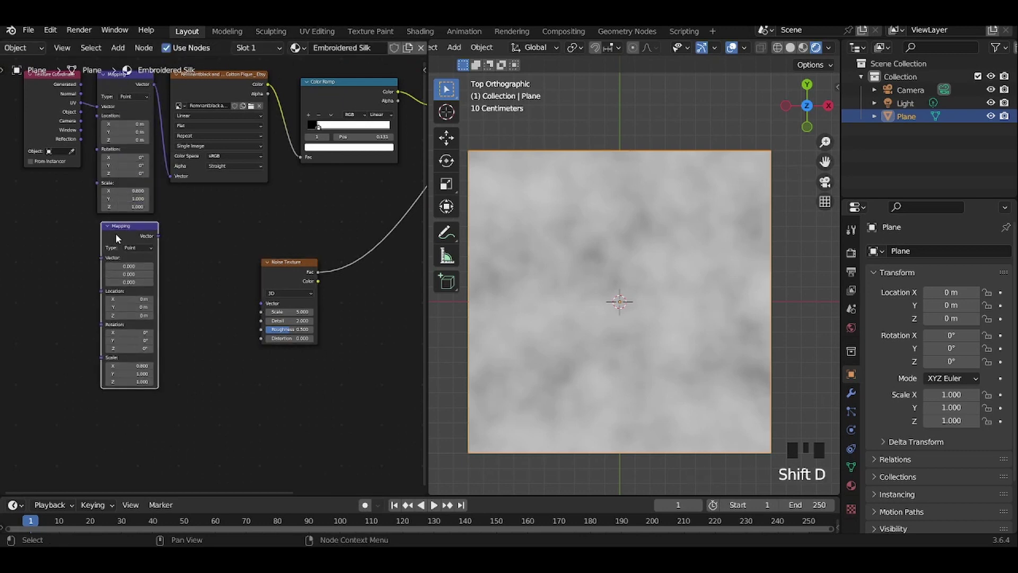
# Wire UV coordinates into the new Mapping and its output into the Noise Texture vector.
pyautogui.moveTo(85, 105); pyautogui.dragTo(93, 118)
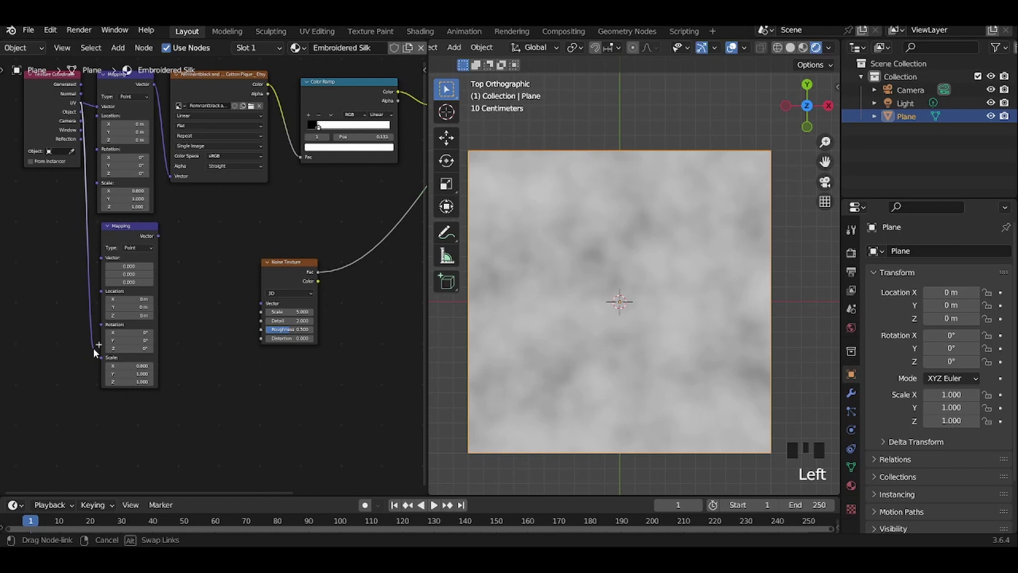
pyautogui.scroll(3)
pyautogui.click(130, 217)
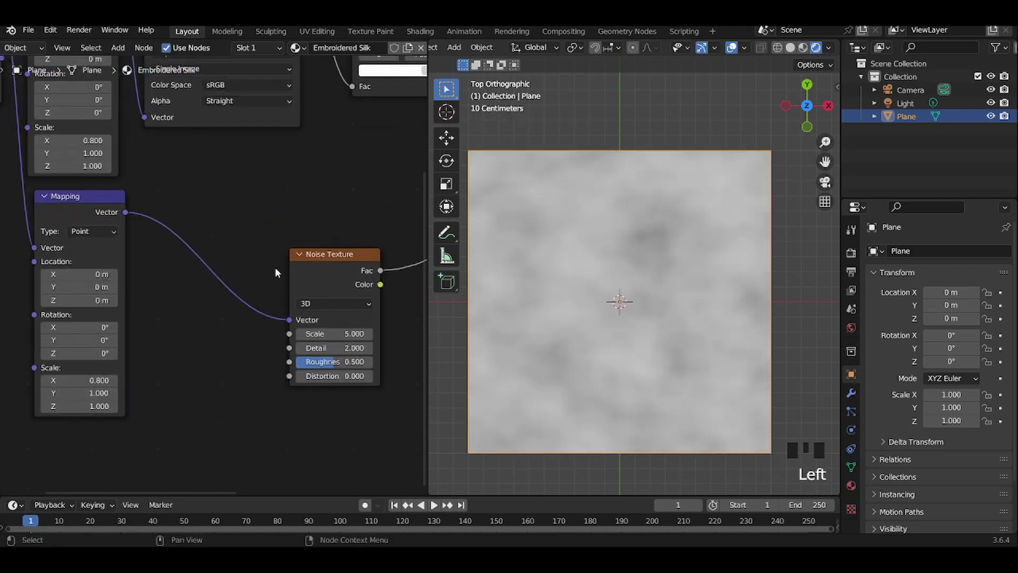
pyautogui.middleClick(162, 312)
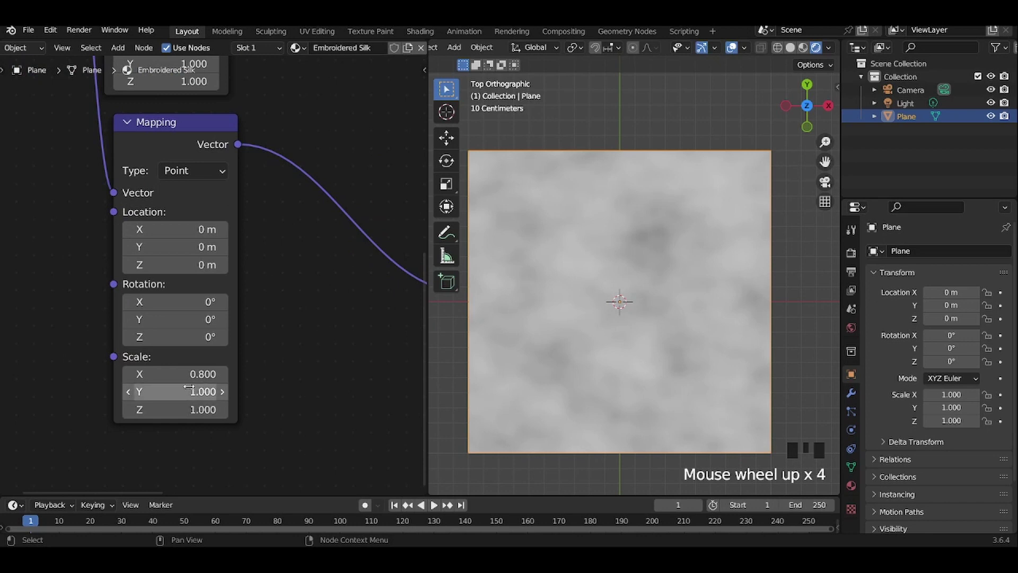
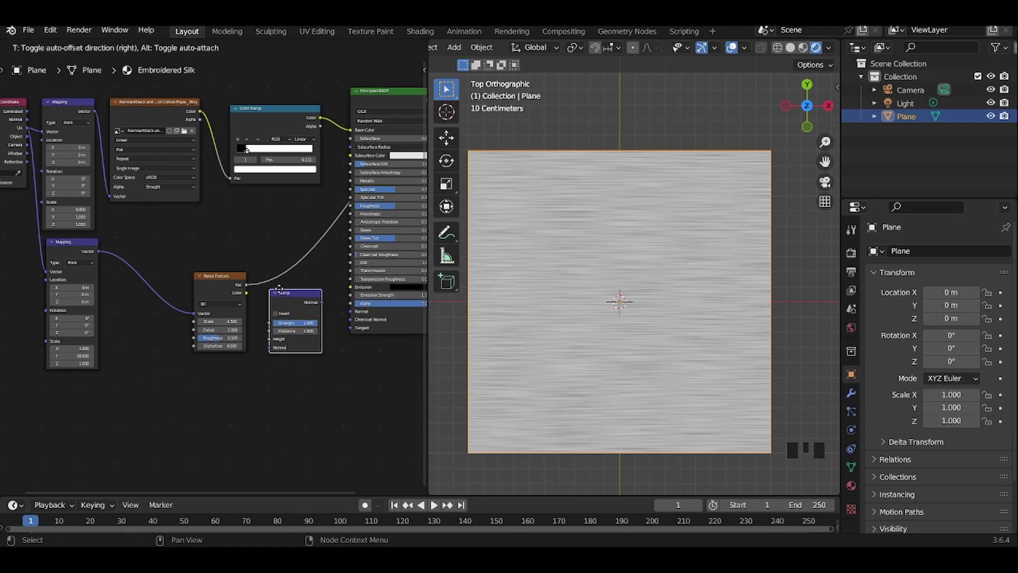
# Link Noise Fac to Bump Height and the Bump Normal into the Principled BSDF.
pyautogui.scroll(3)
pyautogui.middleClick(268, 293)
pyautogui.scroll(3)
pyautogui.click(141, 257)
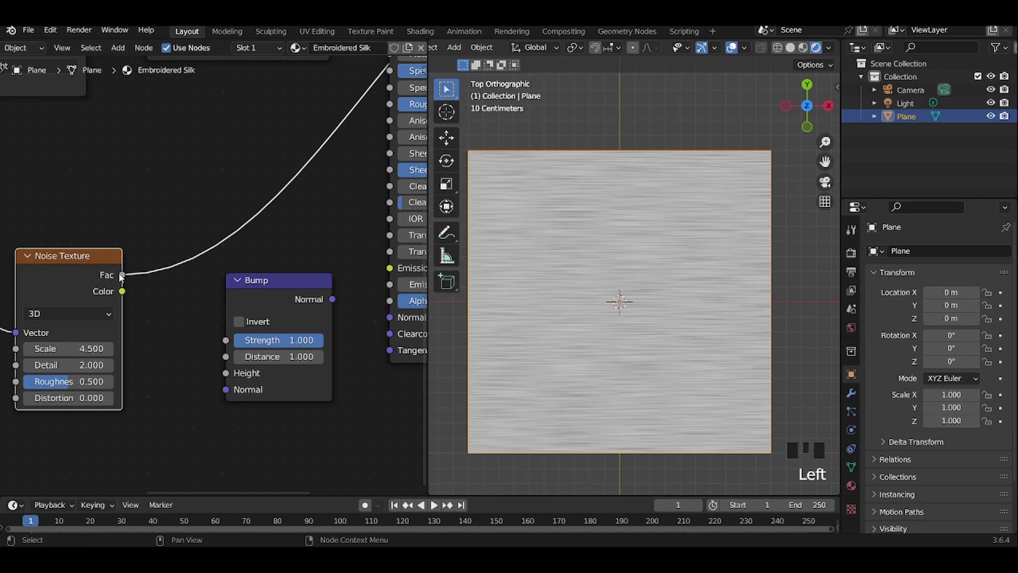
pyautogui.click(128, 279)
pyautogui.click(158, 360)
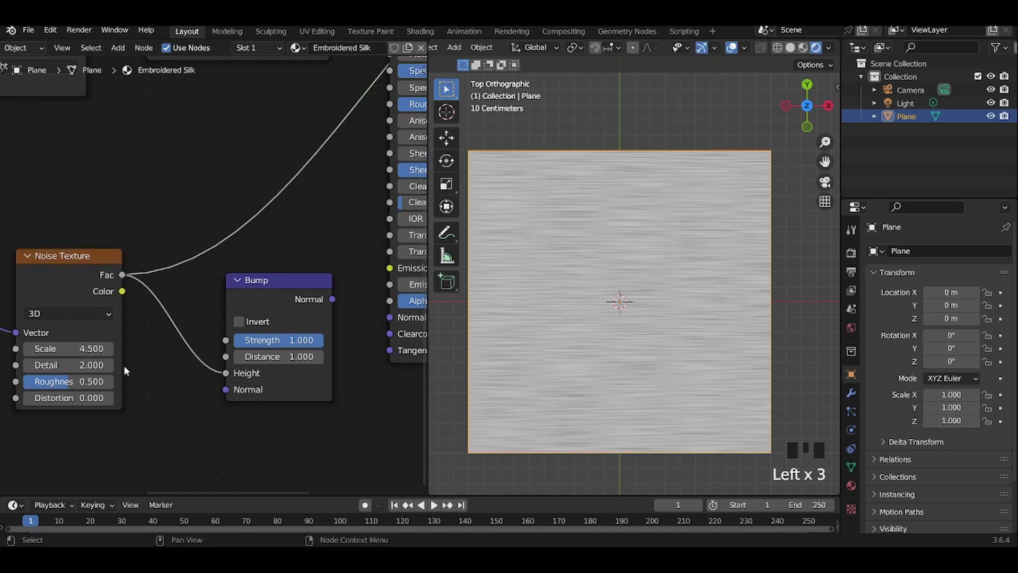
pyautogui.click(297, 294)
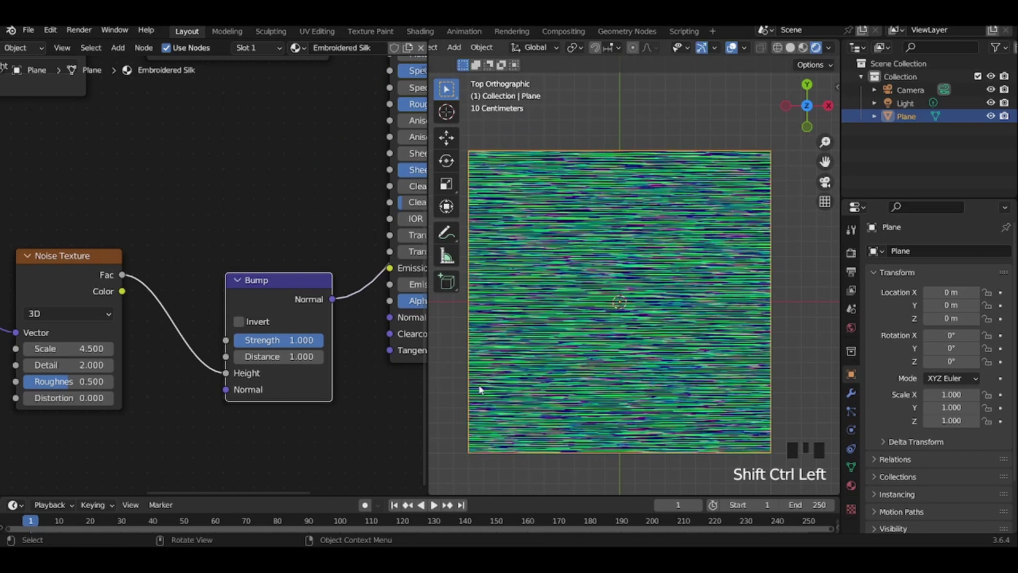
# Duplicate the Principled BSDF to get a second shader copy.
pyautogui.moveTo(539, 419); pyautogui.dragTo(557, 337)
pyautogui.scroll(3)
pyautogui.scroll(-3)
pyautogui.moveTo(558, 341); pyautogui.dragTo(559, 427)
pyautogui.press('KP_7')
pyautogui.scroll(-3)
pyautogui.moveTo(219, 245); pyautogui.dragTo(291, 233)
pyautogui.click(290, 233)
pyautogui.press('shift+d')
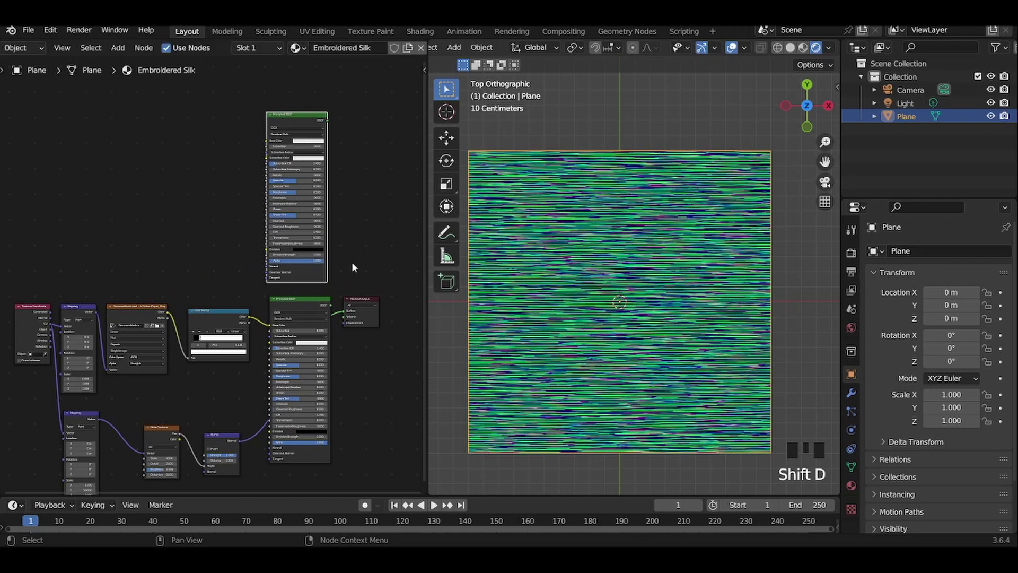
# Add a Mix Shader and insert it just before the Material Output.
pyautogui.moveTo(345, 269); pyautogui.dragTo(222, 309)
pyautogui.click(222, 308)
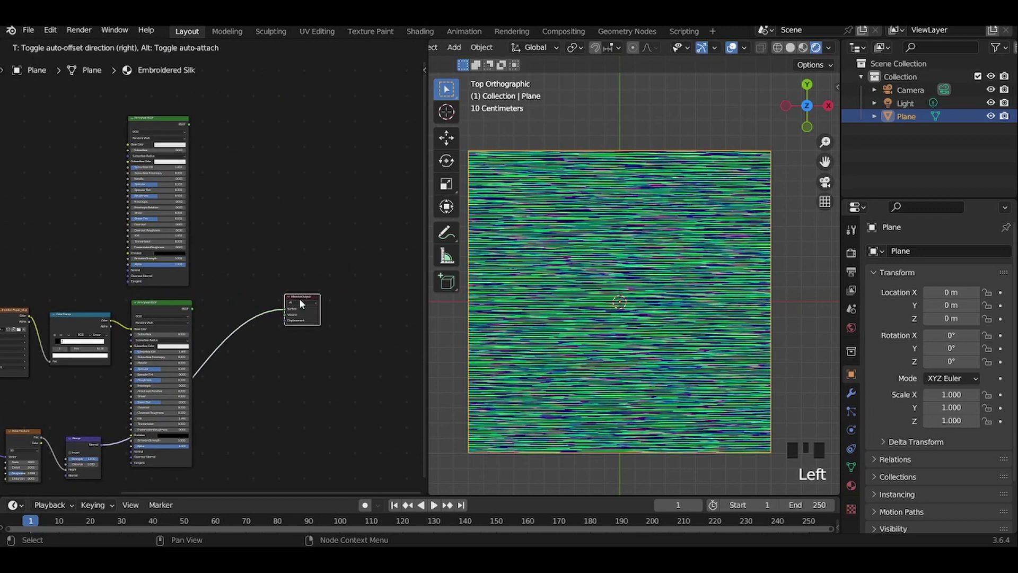
pyautogui.click(229, 260)
pyautogui.press('shift+a')
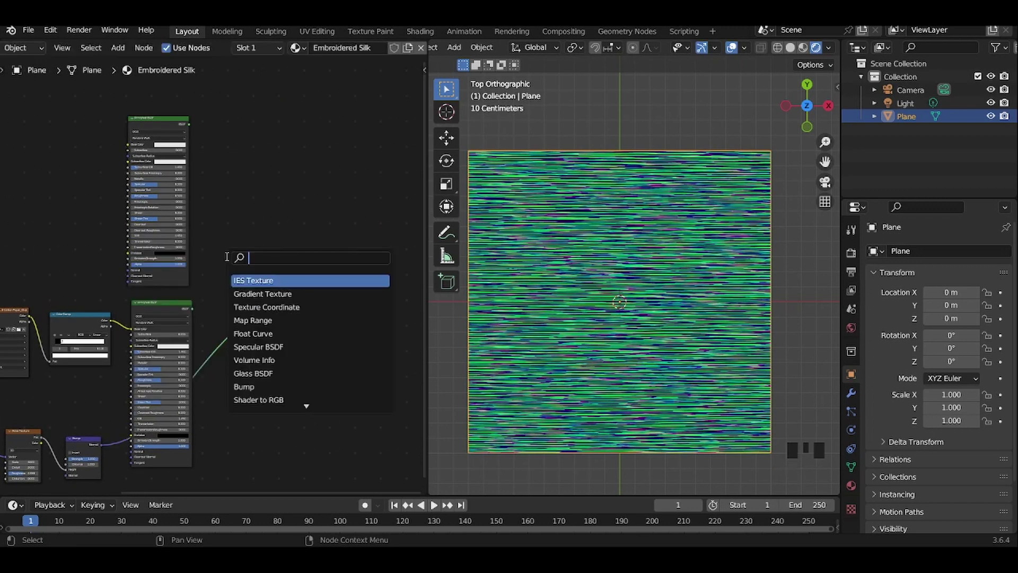
pyautogui.press('Right')
pyautogui.press('Down')
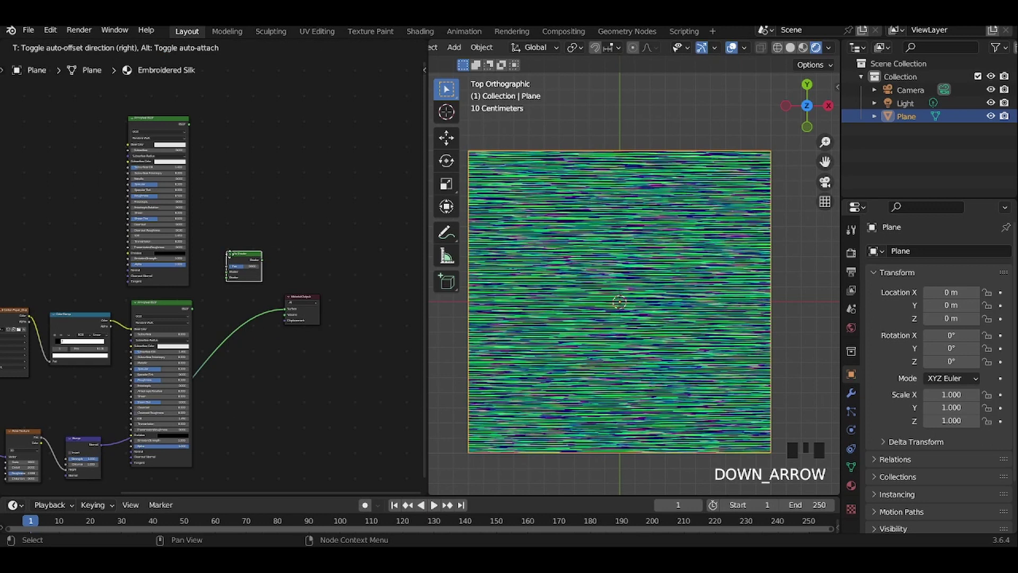
pyautogui.scroll(3)
pyautogui.scroll(3)
pyautogui.moveTo(223, 273); pyautogui.dragTo(238, 292)
pyautogui.scroll(3)
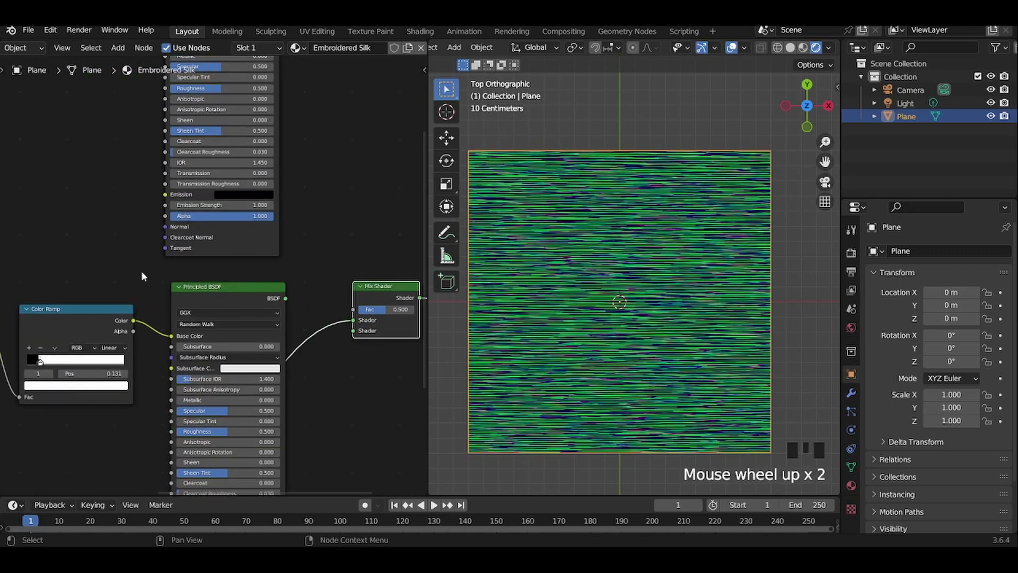
# Drive the Mix Fac from the Color Ramp and plug both Principled BSDFs into its shader slots.
pyautogui.click(136, 325)
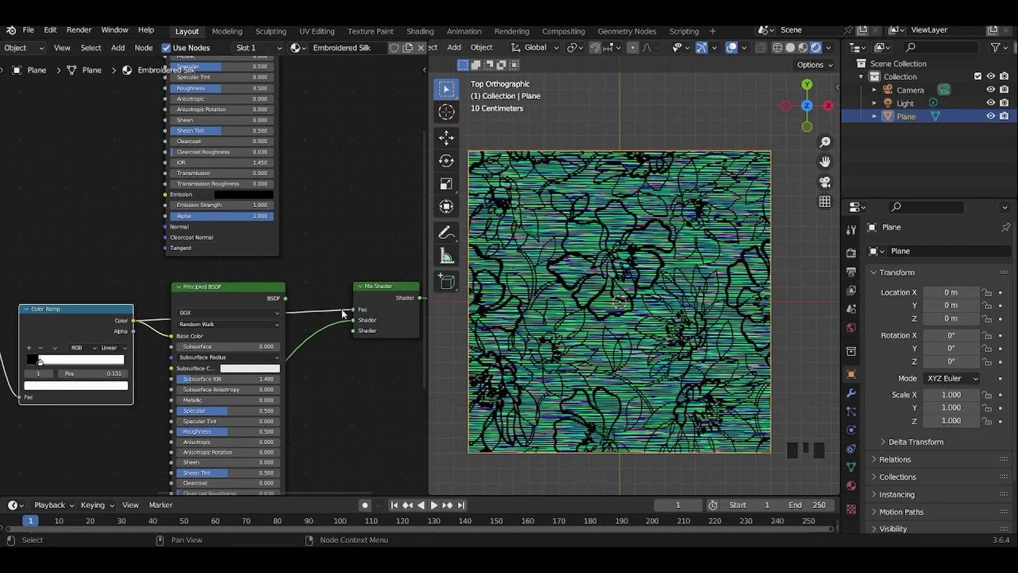
pyautogui.click(356, 325)
pyautogui.scroll(-3)
pyautogui.moveTo(350, 218); pyautogui.dragTo(203, 106)
pyautogui.click(203, 106)
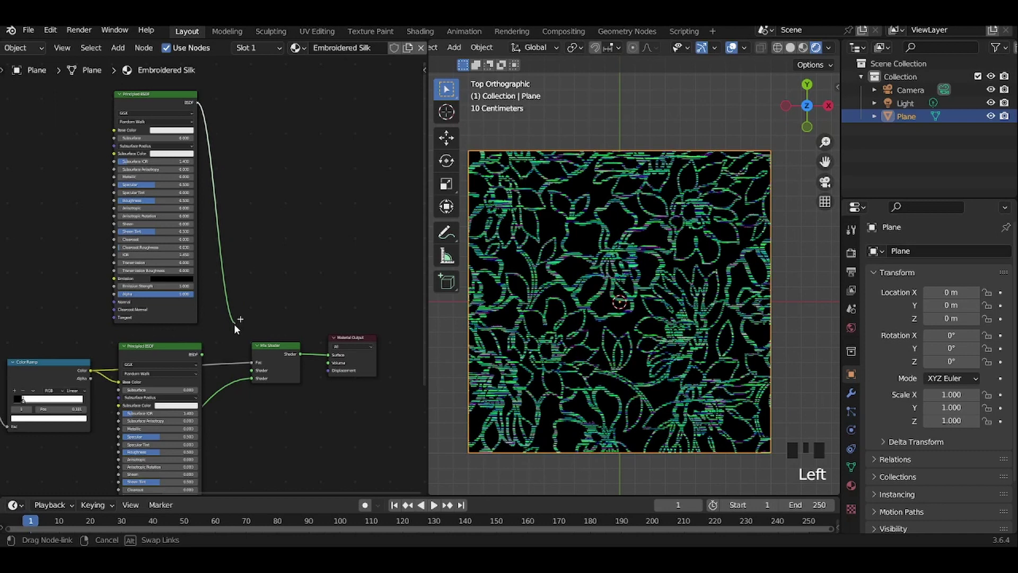
pyautogui.scroll(3)
pyautogui.click(221, 313)
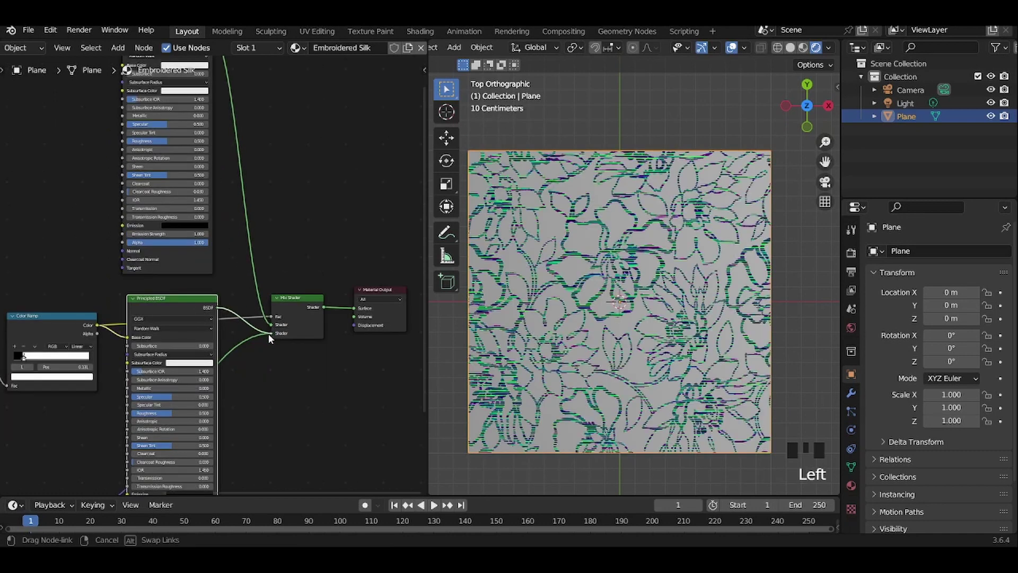
pyautogui.click(175, 309)
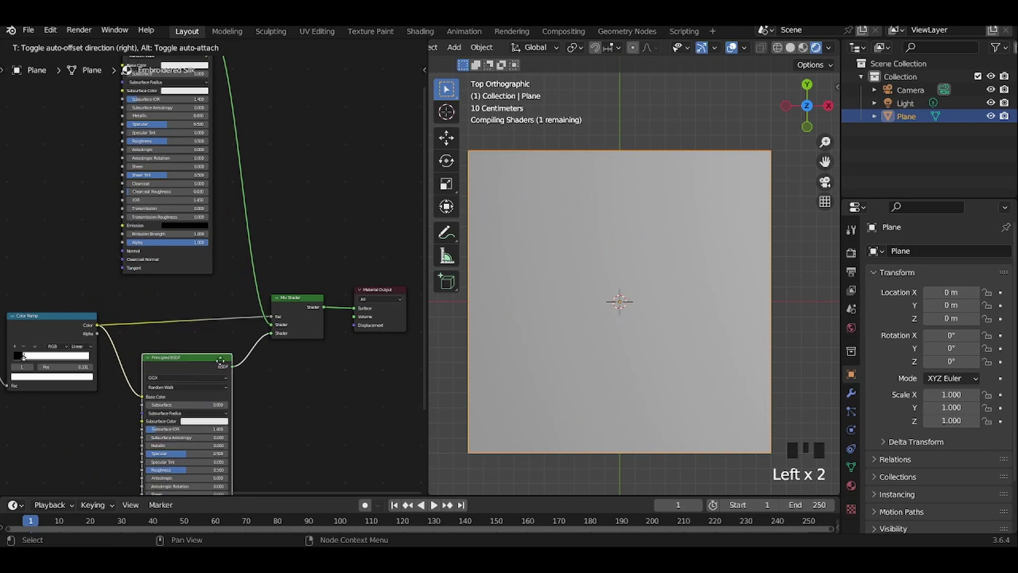
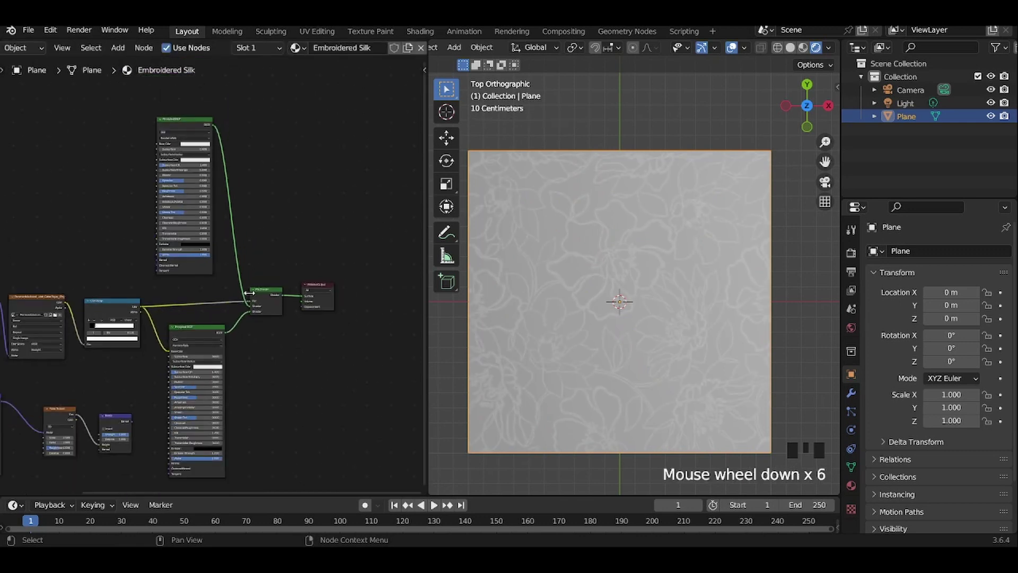
# Reposition the Color Ramp and tidy the node layout around the bump chain.
pyautogui.scroll(-3)
pyautogui.scroll(3)
pyautogui.click(27, 283)
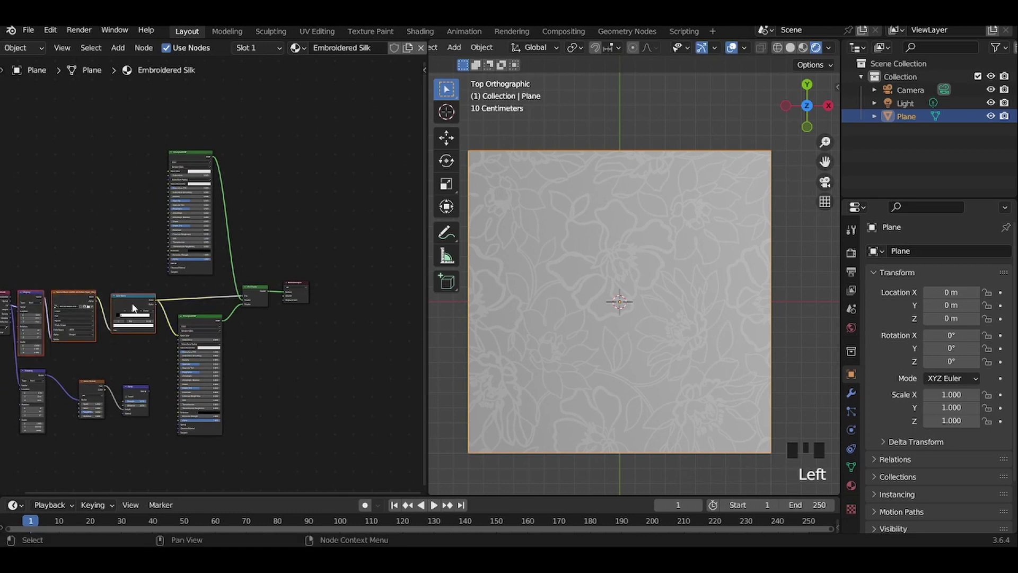
pyautogui.click(134, 305)
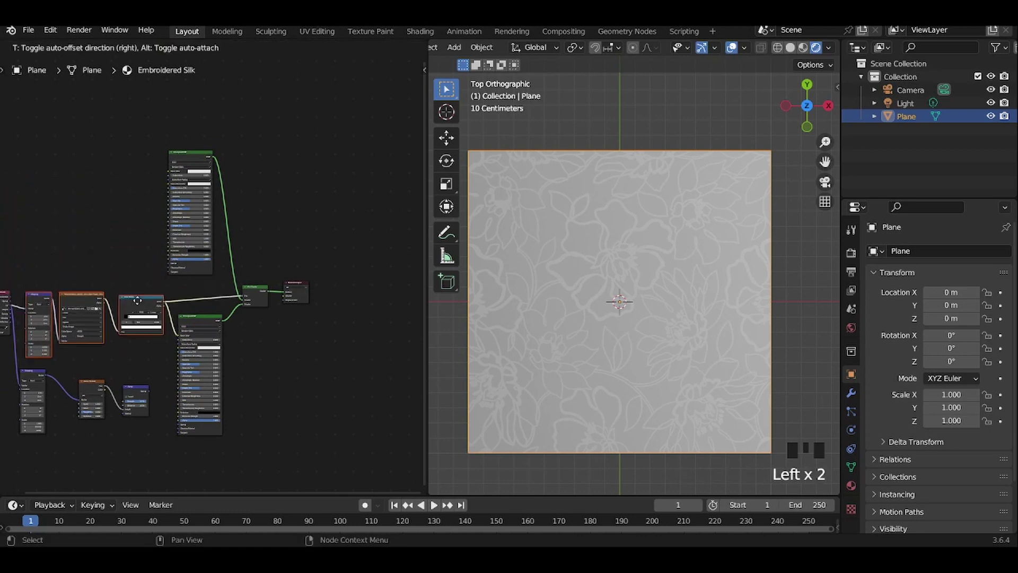
pyautogui.click(164, 300)
pyautogui.click(139, 254)
# Orbit the viewport into perspective to inspect the streaky stitched lines on the plane.
pyautogui.scroll(3)
pyautogui.scroll(-3)
pyautogui.scroll(3)
pyautogui.scroll(-3)
pyautogui.moveTo(607, 362); pyautogui.dragTo(607, 368)
pyautogui.scroll(3)
pyautogui.scroll(-3)
pyautogui.middleClick(289, 412)
pyautogui.scroll(3)
pyautogui.moveTo(120, 314); pyautogui.dragTo(137, 327)
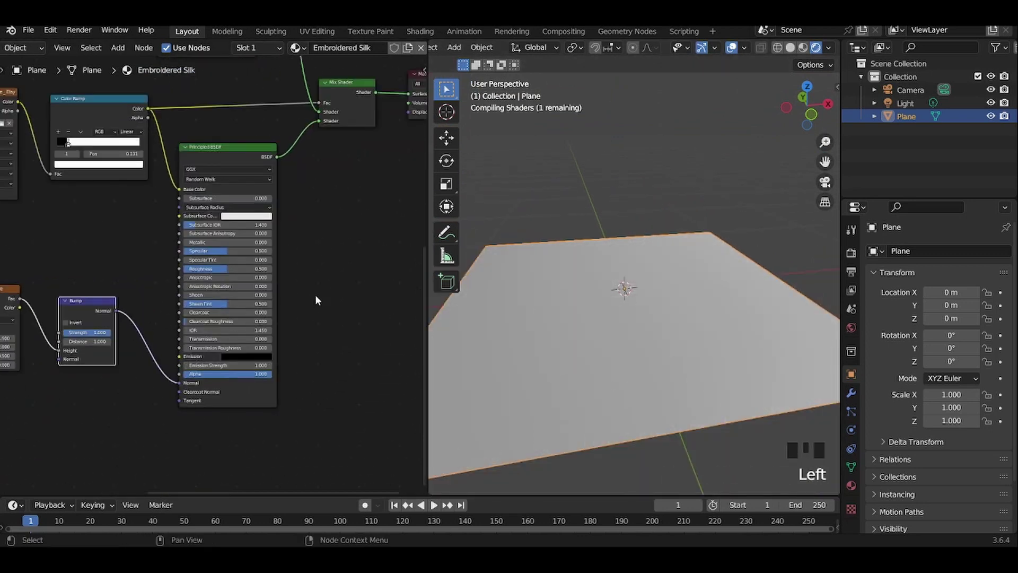
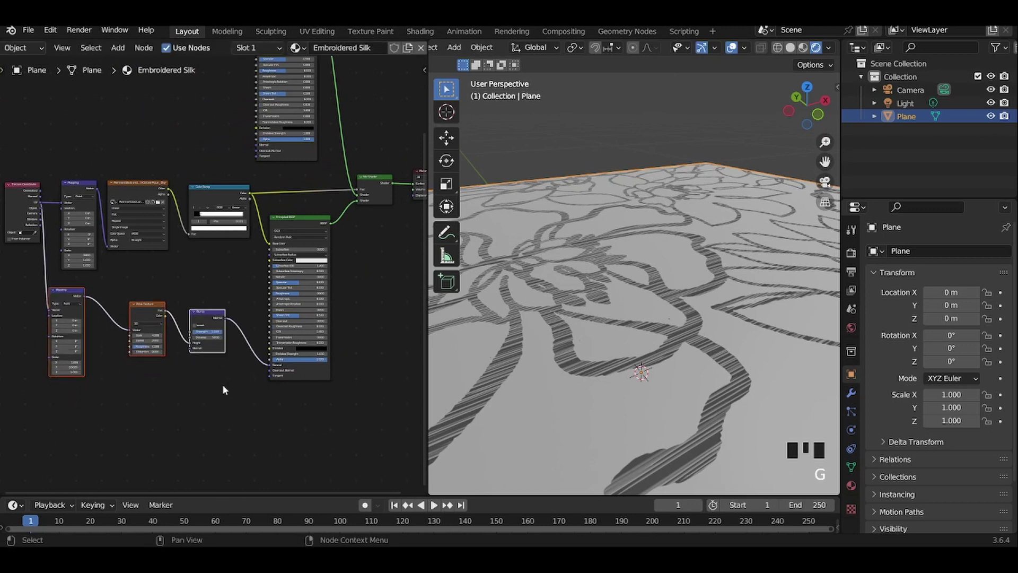
# Duplicate the Bump node and place the copy beside the first.
pyautogui.click(16, 198)
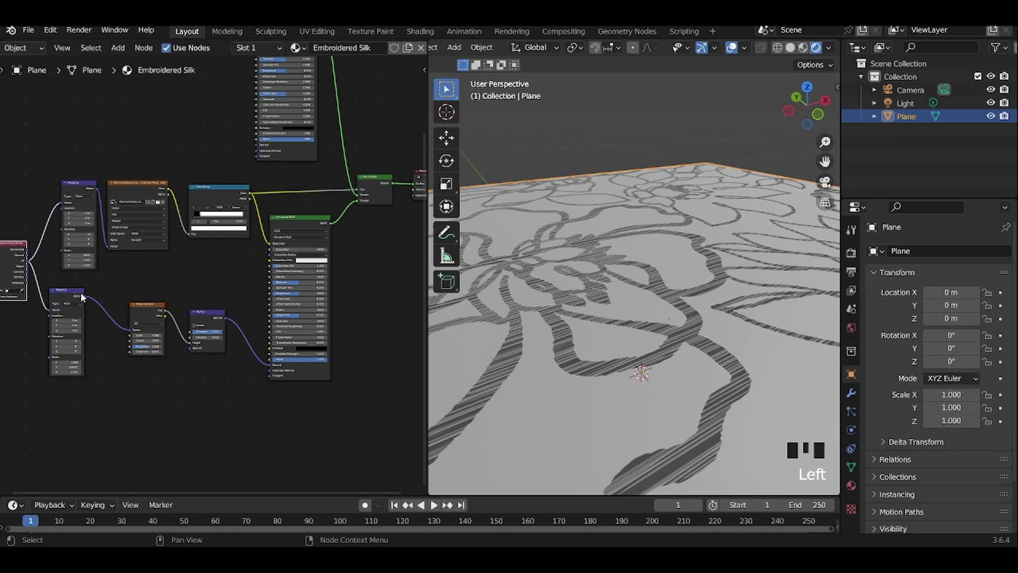
pyautogui.moveTo(87, 298); pyautogui.dragTo(136, 258)
pyautogui.click(136, 257)
pyautogui.click(292, 278)
pyautogui.middleClick(252, 309)
pyautogui.scroll(3)
pyautogui.click(259, 353)
pyautogui.press('shift+d')
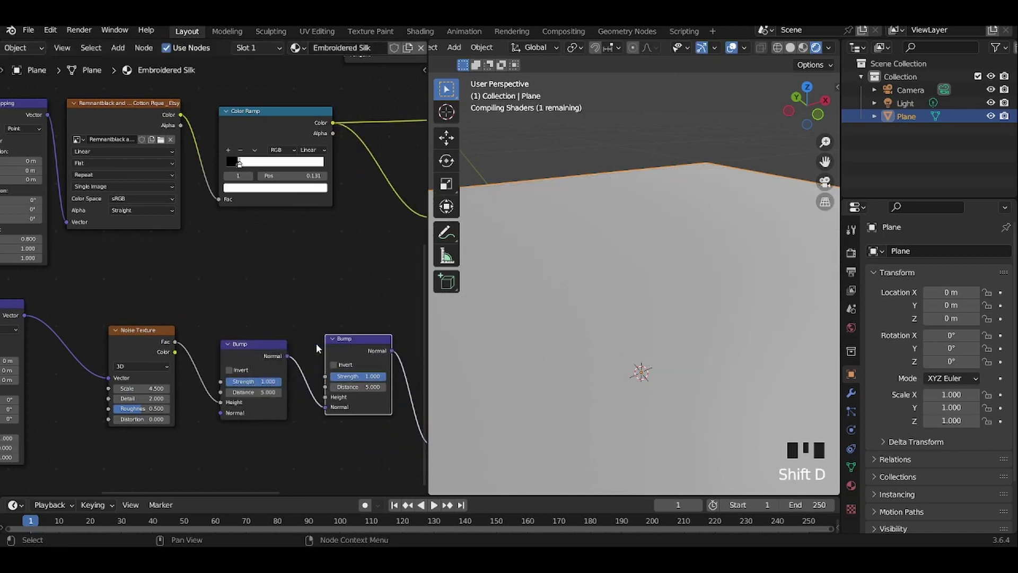
pyautogui.click(249, 360)
# Chain the first Bump into the new one and feed its Height from the Color Ramp colour.
pyautogui.click(273, 307)
pyautogui.moveTo(327, 259); pyautogui.dragTo(302, 109)
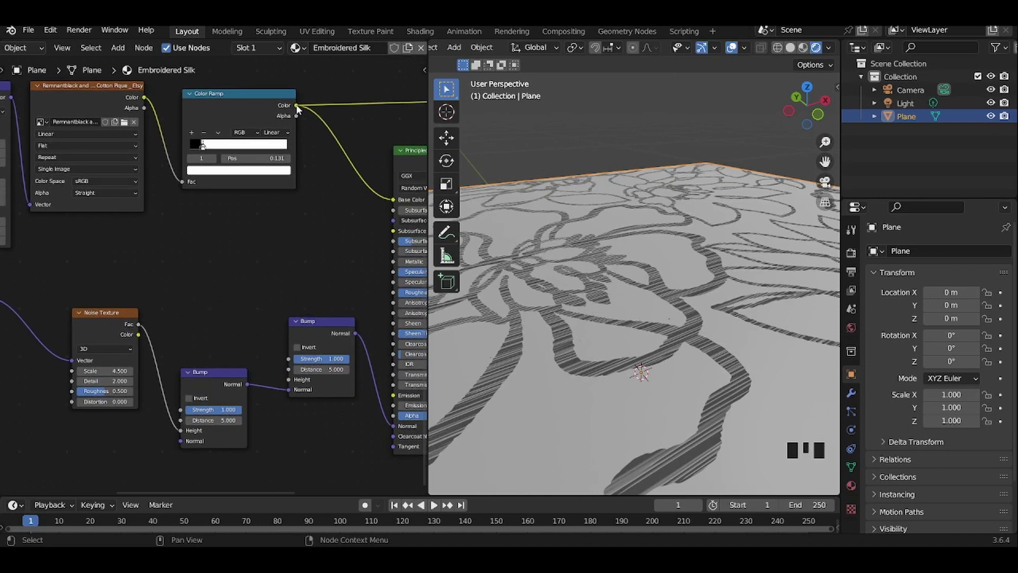
pyautogui.moveTo(300, 110); pyautogui.dragTo(318, 129)
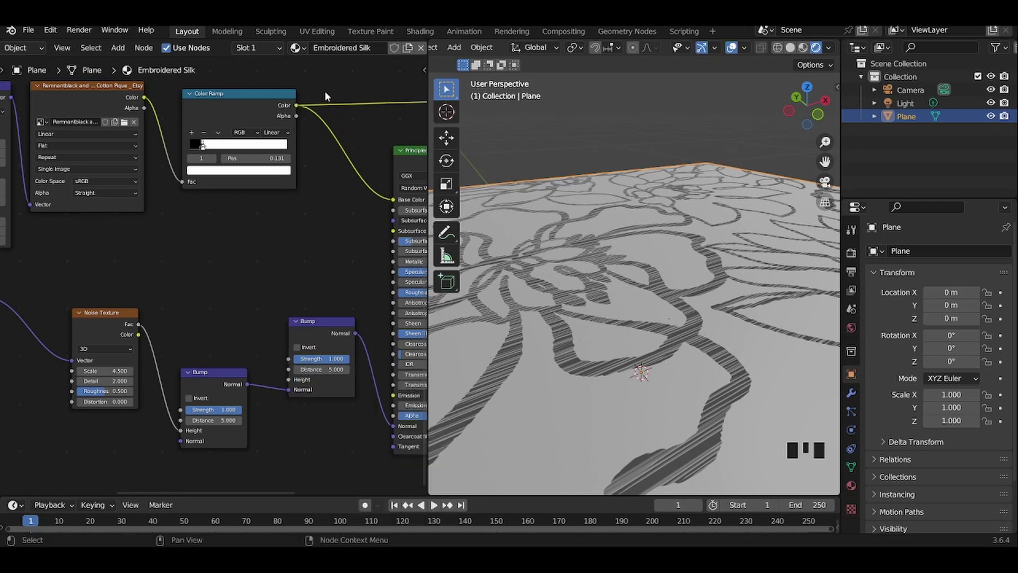
pyautogui.click(302, 109)
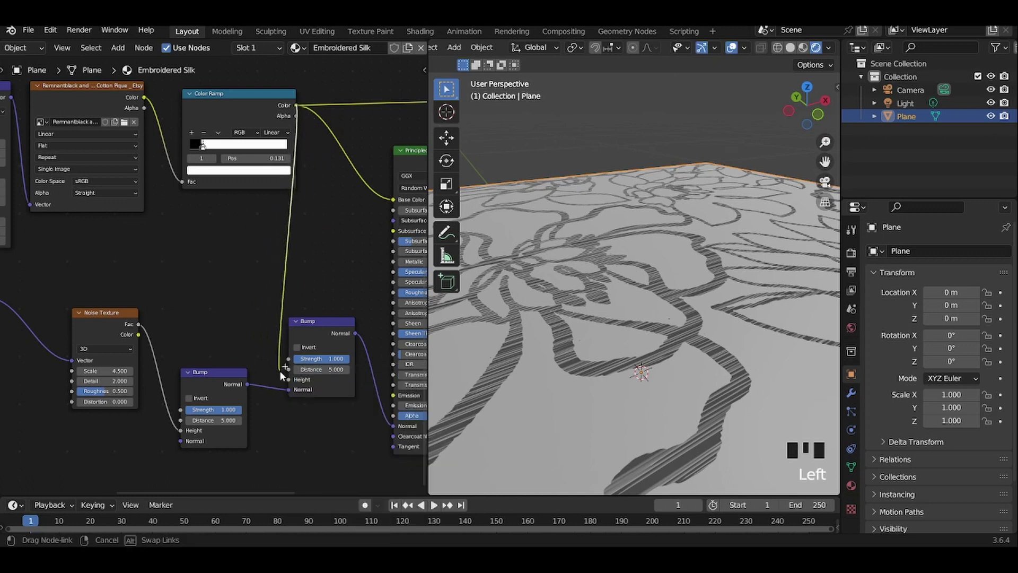
pyautogui.click(263, 114)
# Enable Invert on the new Bump so the floral lines rise above the noise.
pyautogui.moveTo(321, 196); pyautogui.dragTo(593, 302)
pyautogui.scroll(-3)
pyautogui.scroll(3)
pyautogui.moveTo(597, 419); pyautogui.dragTo(586, 344)
pyautogui.scroll(-3)
pyautogui.moveTo(581, 348); pyautogui.dragTo(304, 351)
pyautogui.click(305, 351)
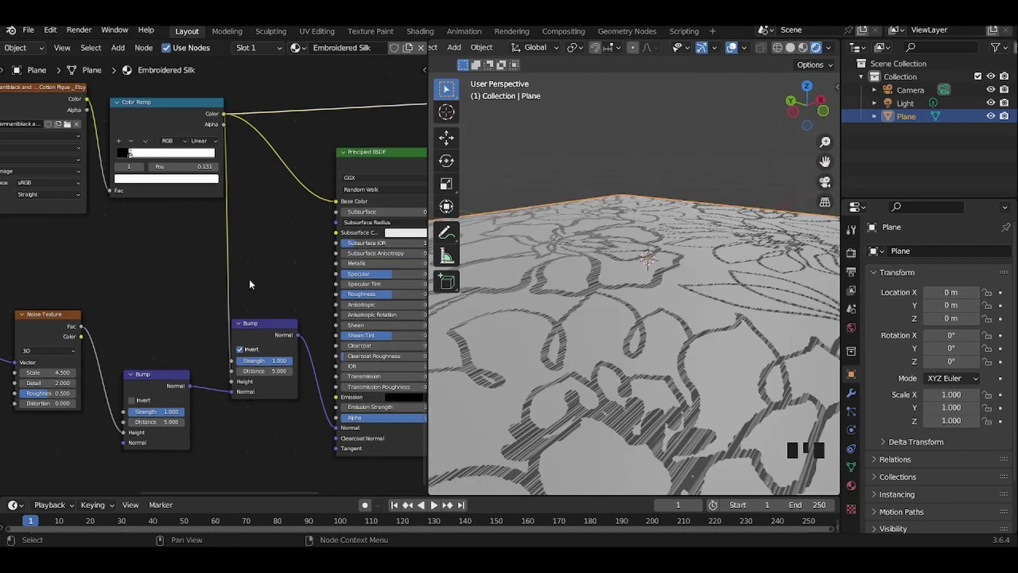
# Insert a Math Multiply node set to 5 between the Color Ramp and the Bump Height.
pyautogui.press('shift+a')
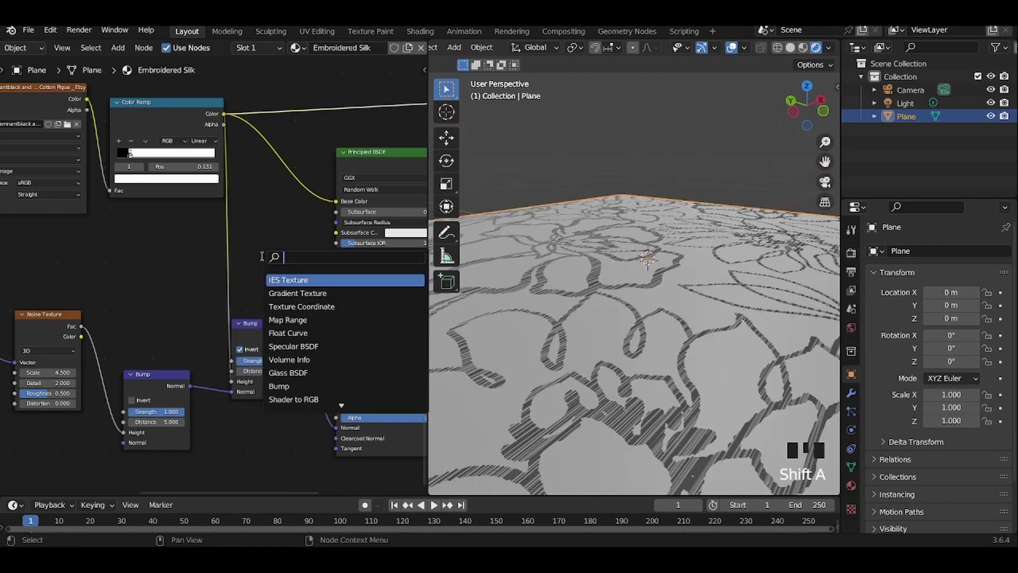
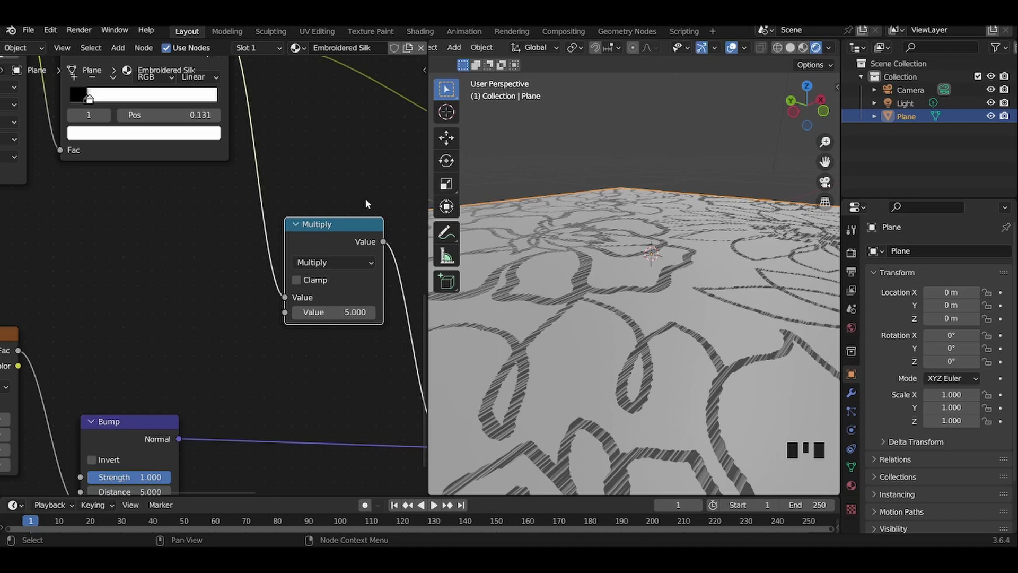
pyautogui.scroll(-3)
pyautogui.scroll(3)
# Set Metallic about 0.876 and Roughness about 0.104, and switch the floral Bump's Invert off.
pyautogui.scroll(3)
pyautogui.moveTo(492, 329); pyautogui.dragTo(537, 322)
pyautogui.scroll(3)
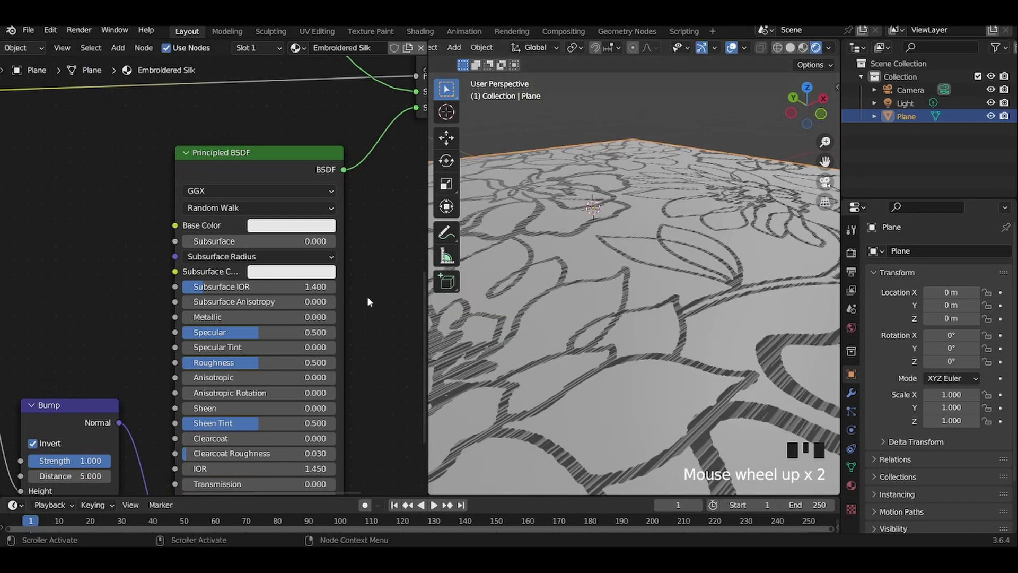
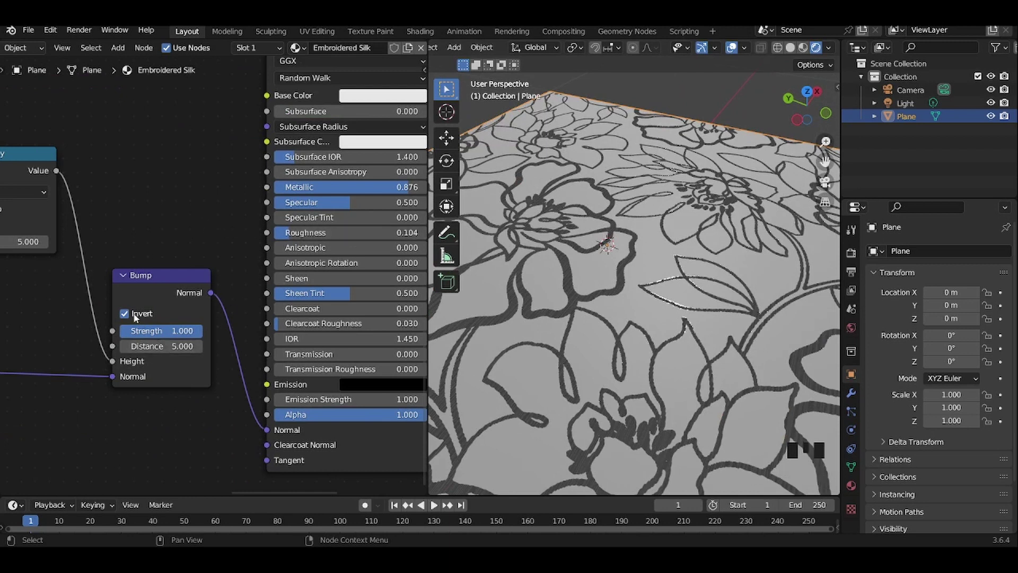
pyautogui.click(128, 314)
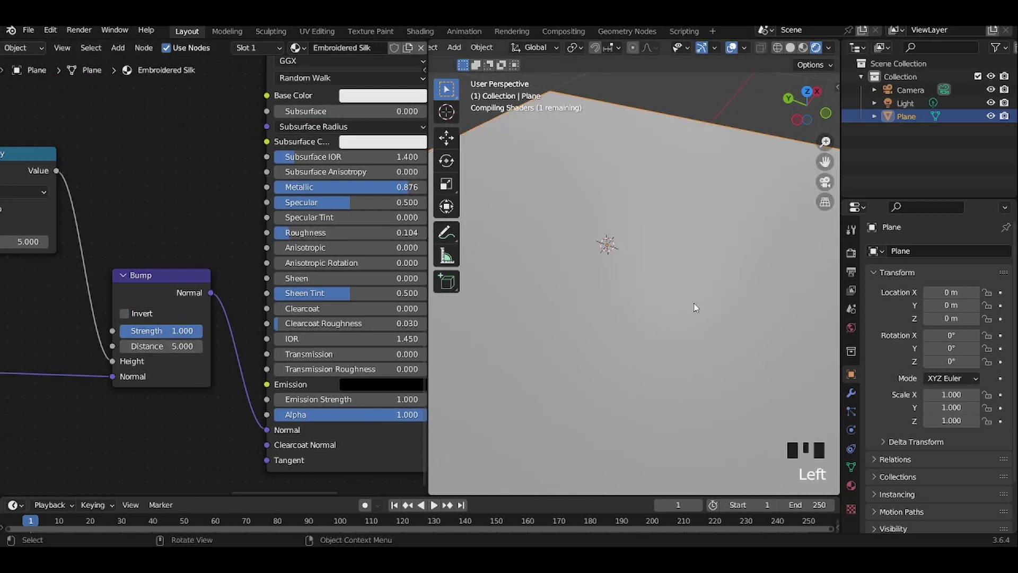
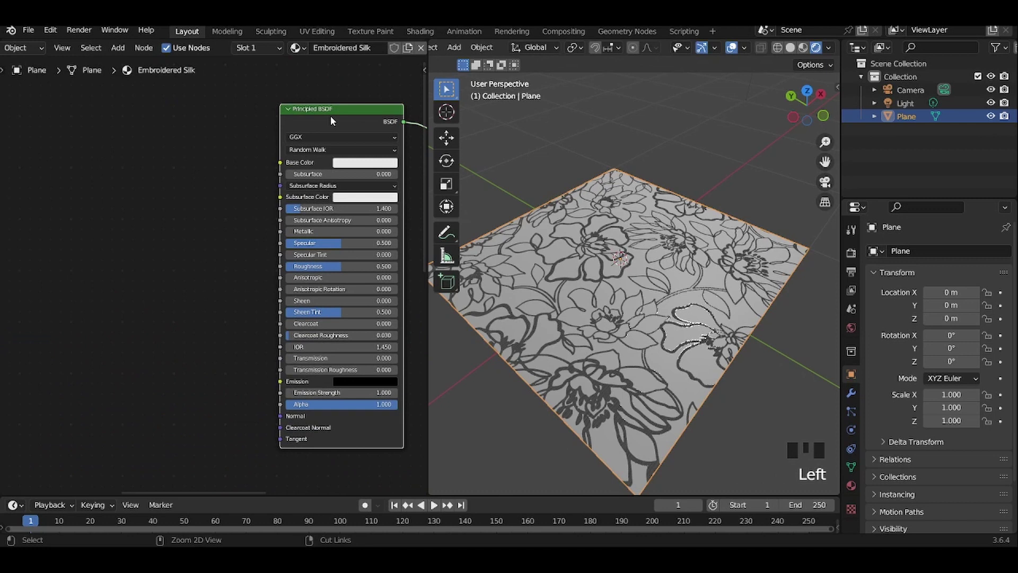
# Add an Image Texture with Fabric_Silk_001_metallic.jpg, mapped, feeding the BSDF Metallic input.
pyautogui.press('ctrl+t')
pyautogui.click(184, 292)
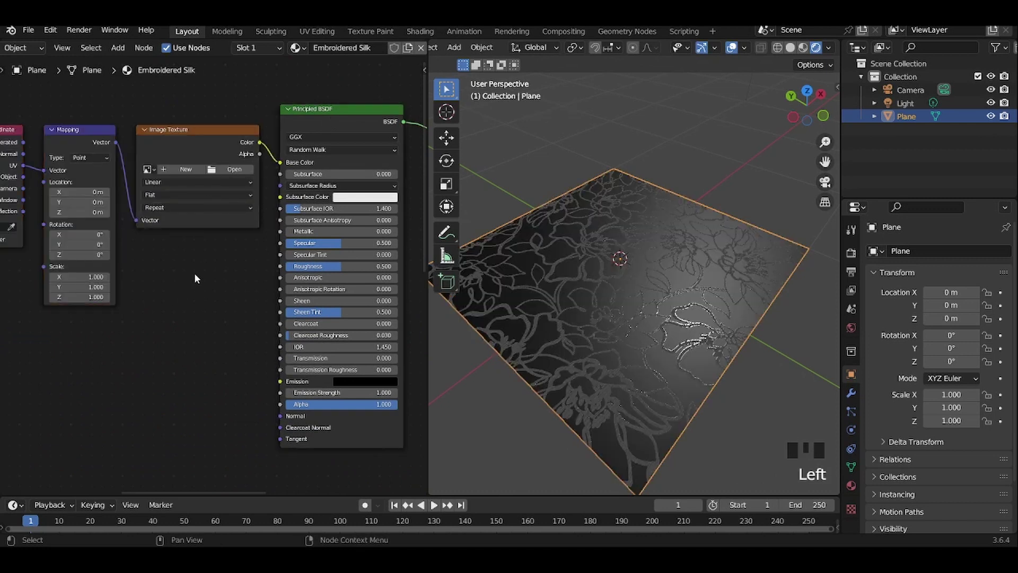
pyautogui.scroll(3)
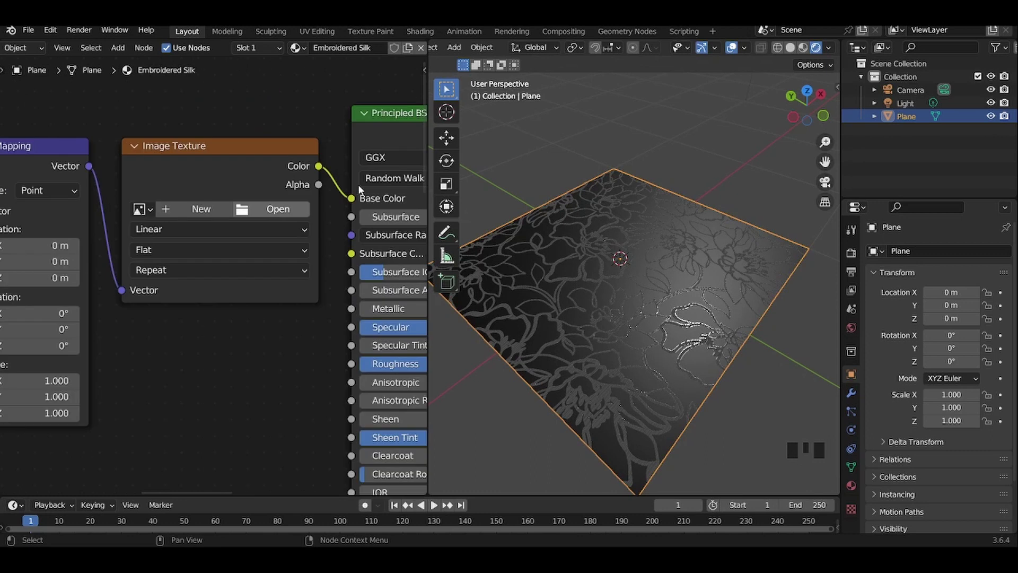
pyautogui.click(352, 202)
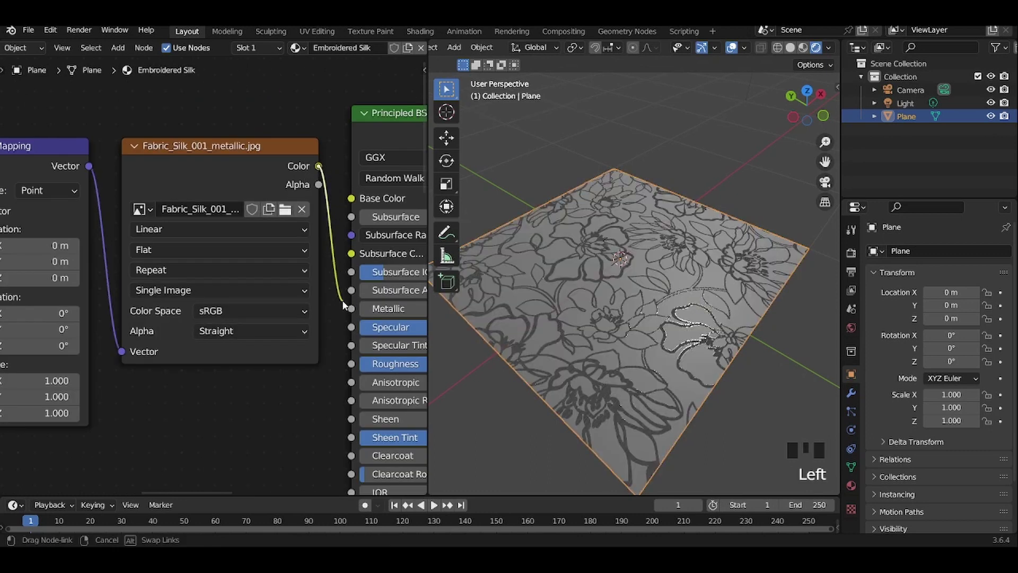
pyautogui.scroll(-3)
pyautogui.moveTo(118, 156); pyautogui.dragTo(195, 153)
pyautogui.click(195, 152)
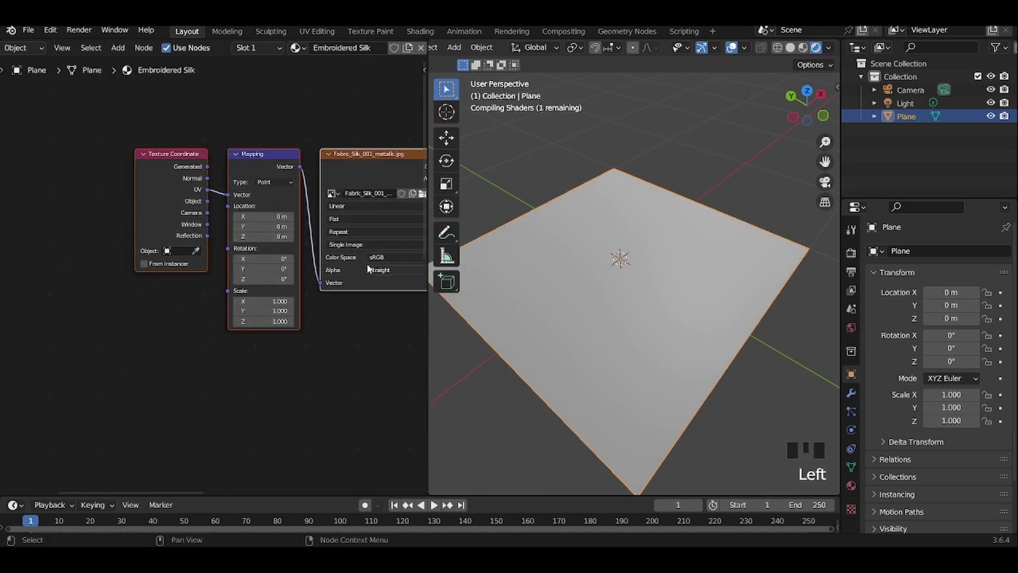
# Reposition the metallic texture node and make two copies of it.
pyautogui.press('g')
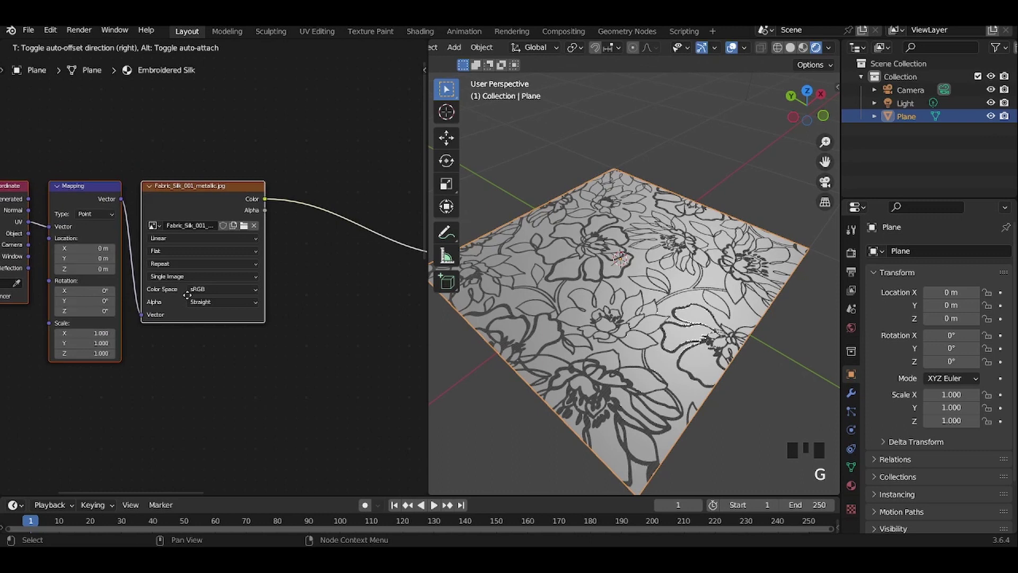
pyautogui.click(332, 137)
pyautogui.scroll(-3)
pyautogui.scroll(3)
pyautogui.moveTo(369, 250); pyautogui.dragTo(611, 308)
pyautogui.scroll(3)
pyautogui.scroll(-3)
pyautogui.click(110, 173)
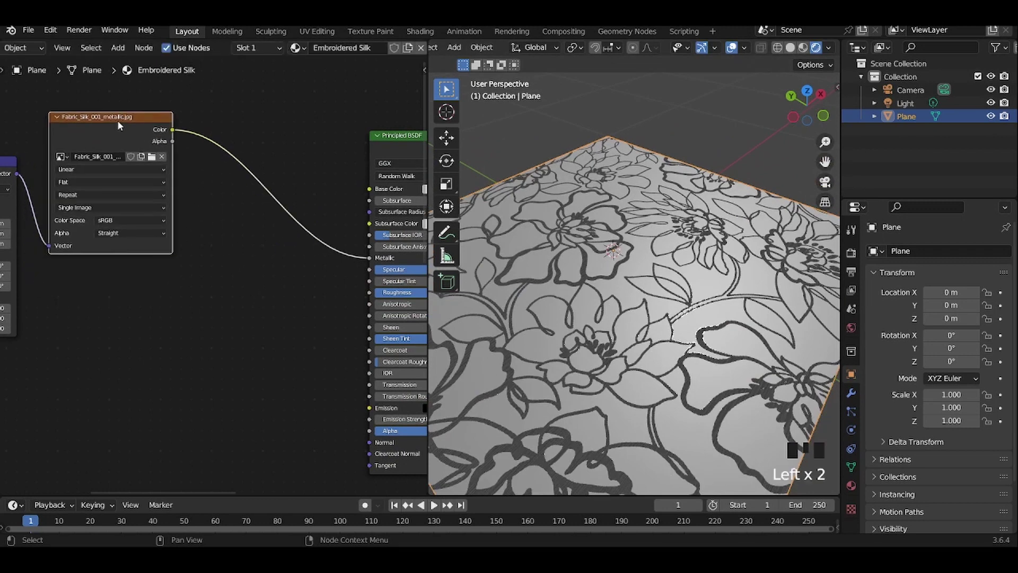
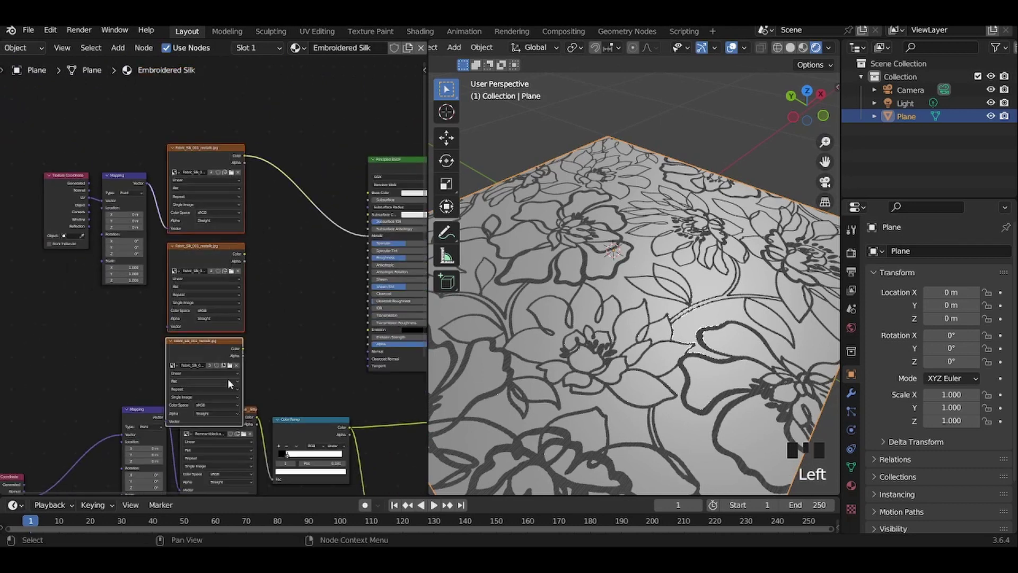
# Reposition the roughness texture node and feed the Mapping vector into its Vector input.
pyautogui.press('g')
pyautogui.click(326, 261)
pyautogui.scroll(3)
pyautogui.scroll(3)
pyautogui.click(113, 133)
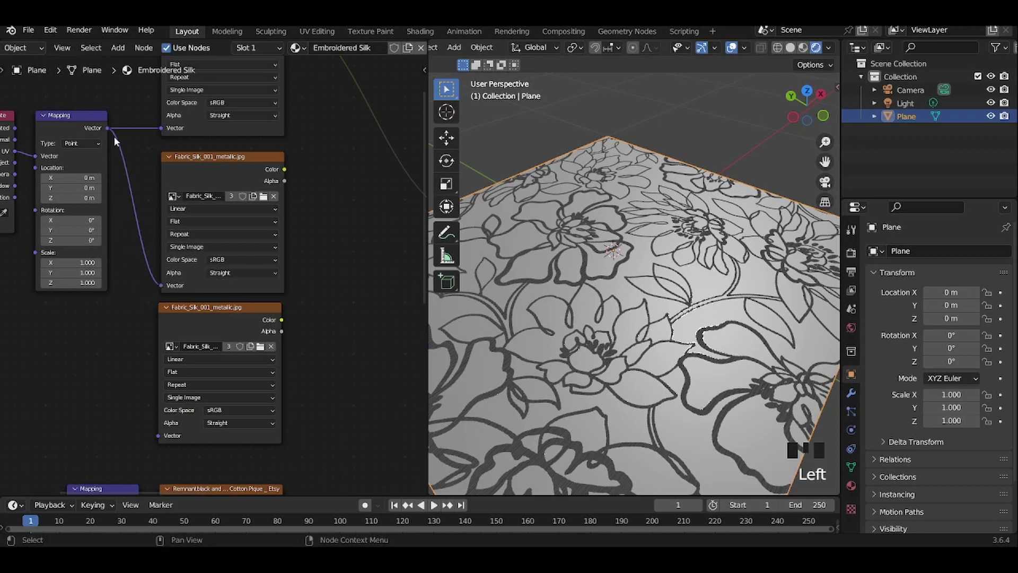
pyautogui.click(110, 128)
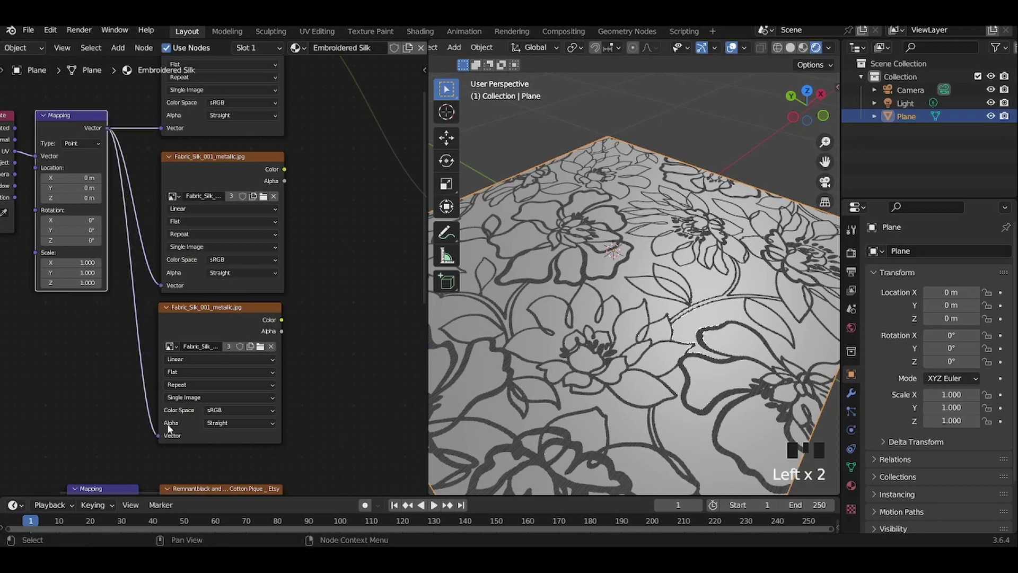
# Wire the Fabric_Silk_001_roughness Color into the Principled BSDF Roughness and bring the normal texture into view.
pyautogui.scroll(3)
pyautogui.moveTo(335, 237); pyautogui.dragTo(182, 219)
pyautogui.moveTo(182, 219); pyautogui.dragTo(565, 210)
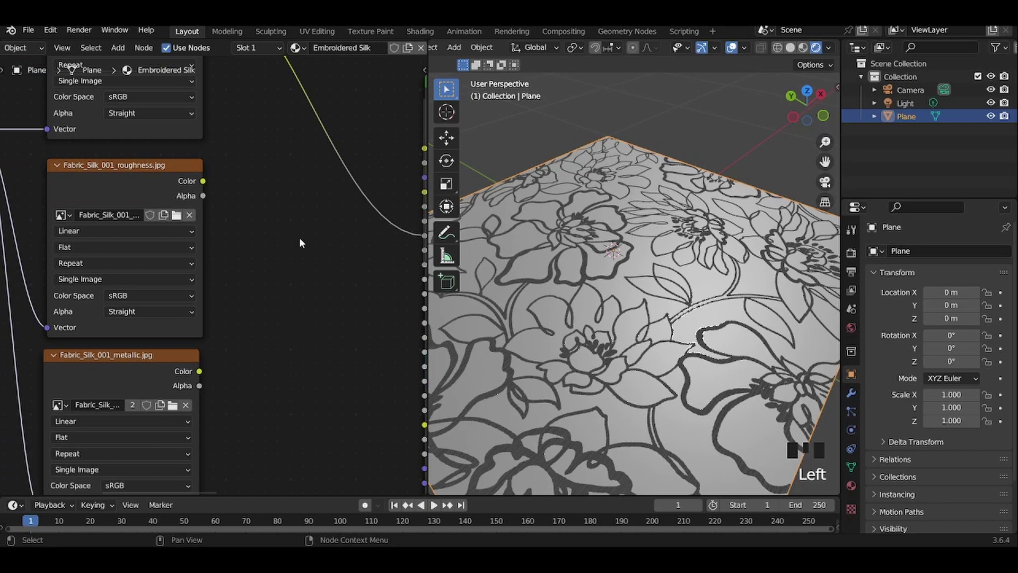
pyautogui.moveTo(305, 245); pyautogui.dragTo(141, 227)
pyautogui.moveTo(77, 182); pyautogui.dragTo(88, 187)
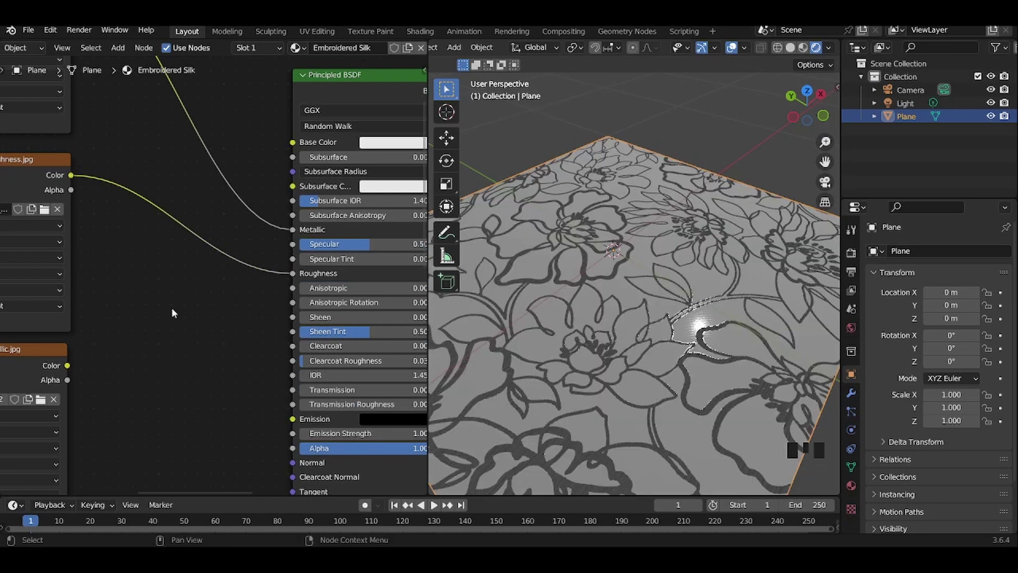
pyautogui.scroll(3)
pyautogui.scroll(-3)
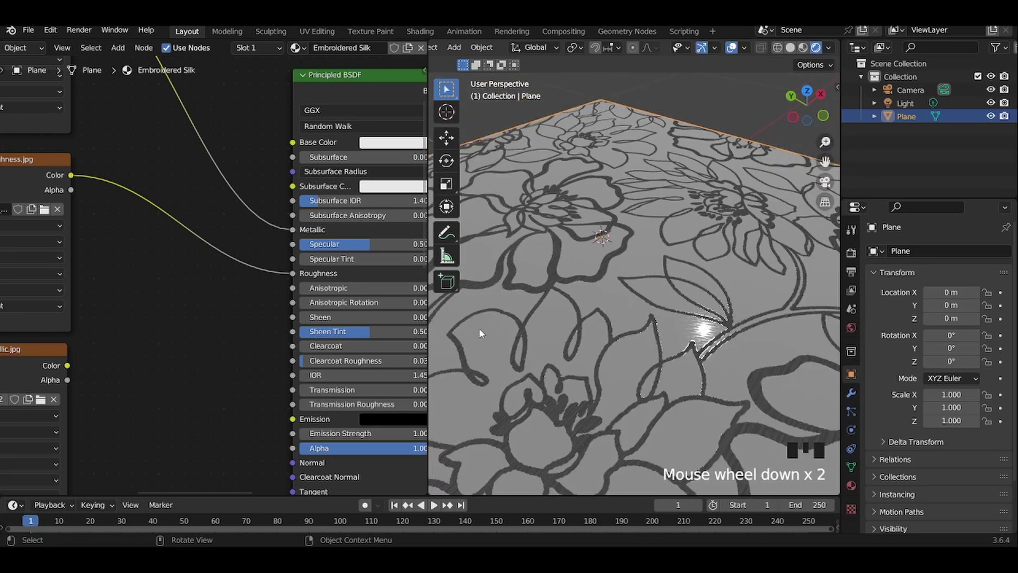
pyautogui.moveTo(184, 339); pyautogui.dragTo(101, 354)
pyautogui.moveTo(101, 354); pyautogui.dragTo(442, 188)
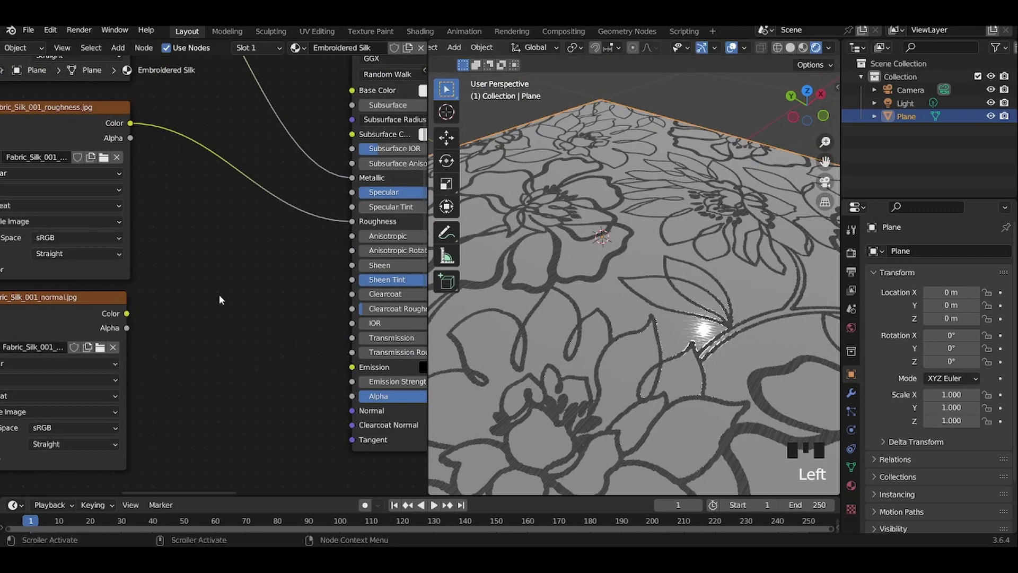
# Add a Bump node, feed the Fabric_Silk_001_normal Color into Height and its Normal into the Principled BSDF.
pyautogui.click(172, 332)
pyautogui.press('shift+s')
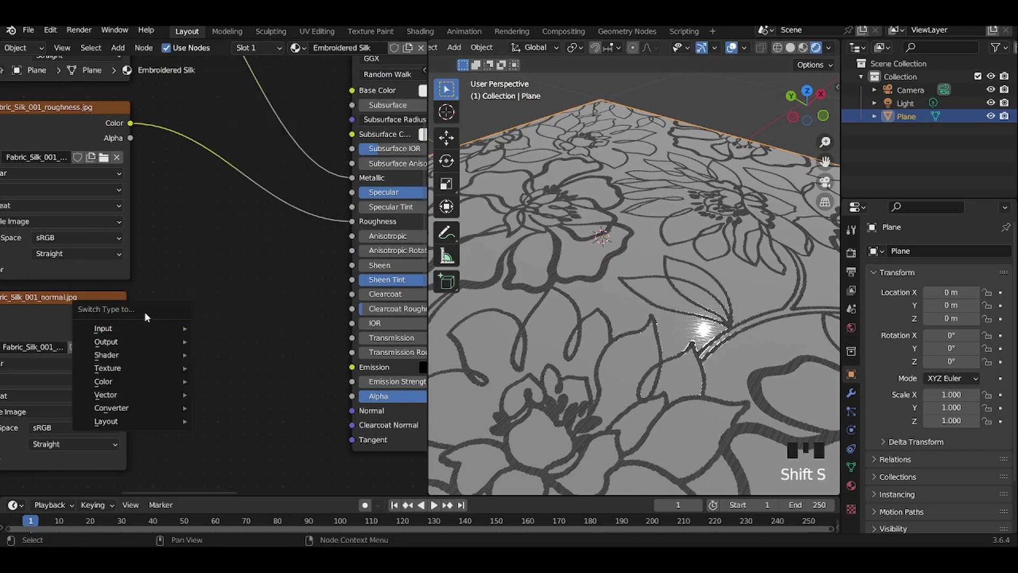
pyautogui.press('shift+a')
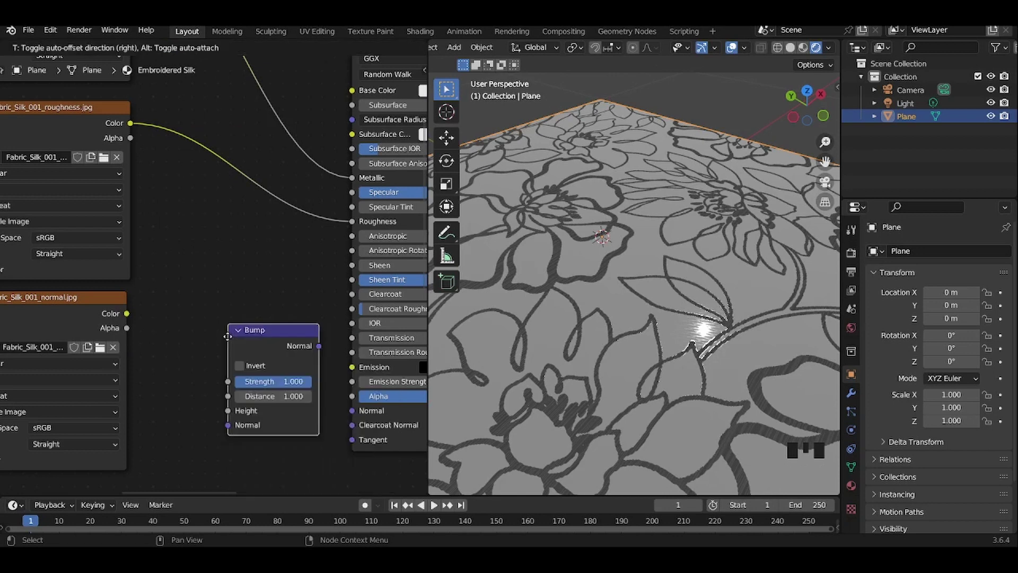
pyautogui.click(131, 316)
pyautogui.moveTo(289, 358); pyautogui.dragTo(298, 363)
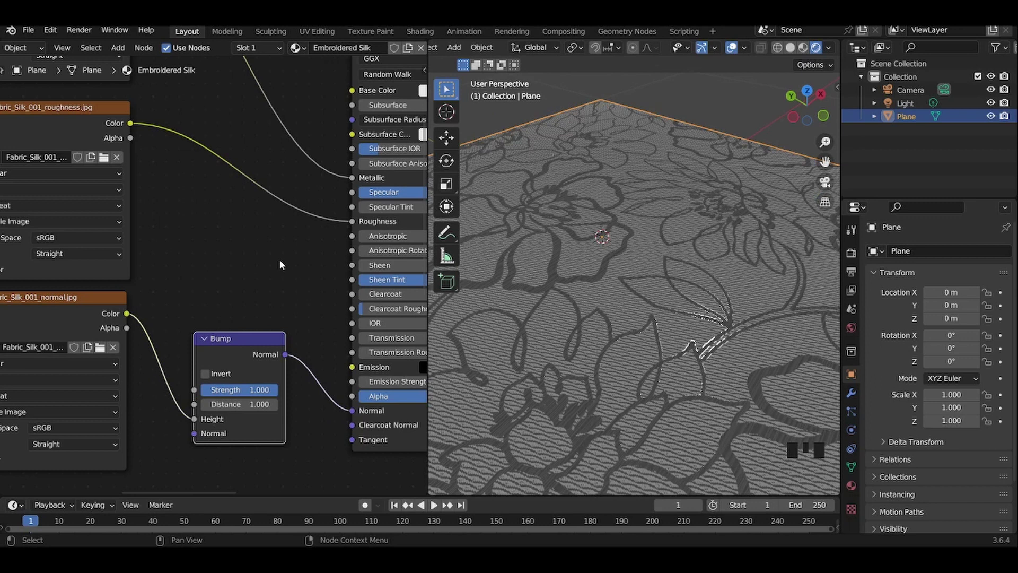
pyautogui.scroll(-3)
pyautogui.scroll(-3)
pyautogui.moveTo(146, 270); pyautogui.dragTo(160, 289)
pyautogui.scroll(3)
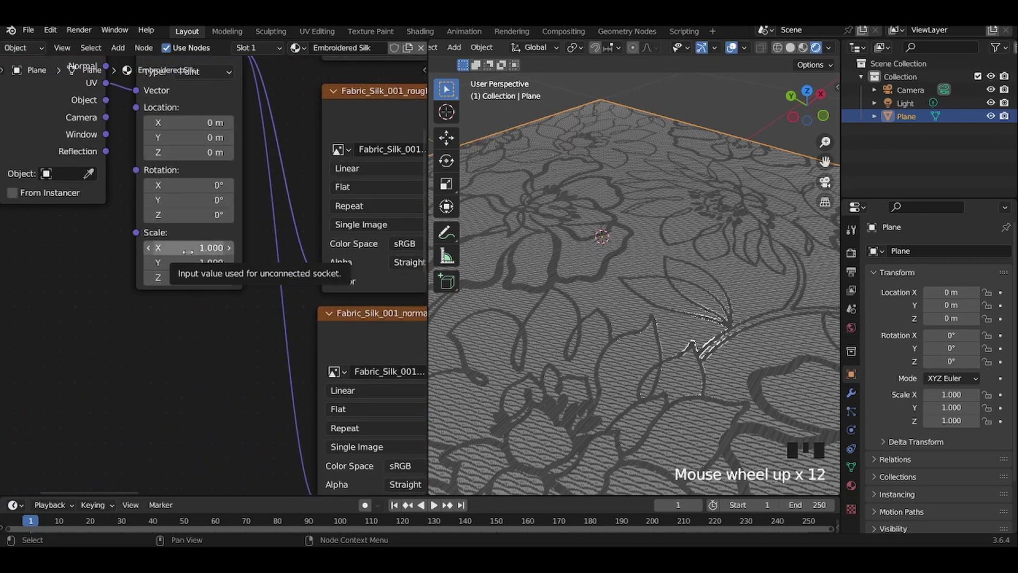
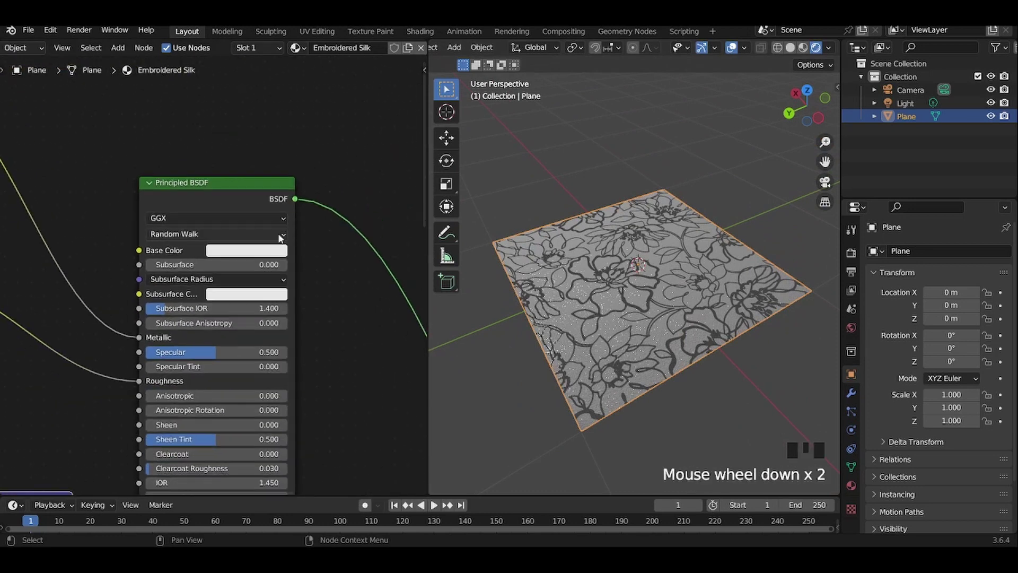
# Set the Principled BSDF Base Color to deep purple, HSV about 0.796, 0.993, 0.157.
pyautogui.click(266, 259)
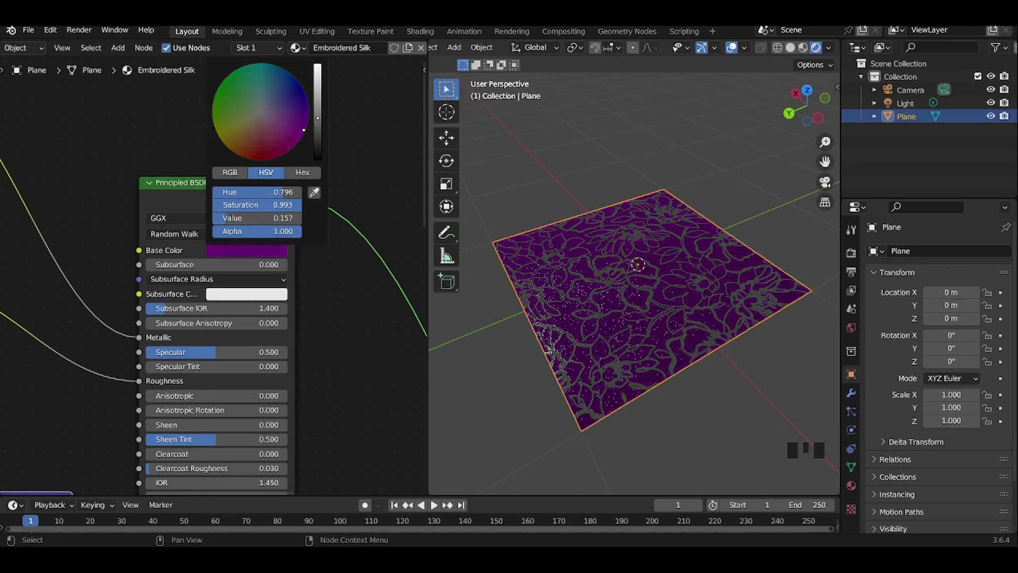
pyautogui.click(561, 175)
pyautogui.moveTo(593, 306); pyautogui.dragTo(607, 320)
pyautogui.scroll(3)
pyautogui.scroll(-3)
# Bring the thread node branch into view and begin adding a Mix node there.
pyautogui.middleClick(245, 392)
pyautogui.scroll(-3)
pyautogui.moveTo(288, 354); pyautogui.dragTo(302, 267)
pyautogui.scroll(-3)
pyautogui.scroll(3)
pyautogui.press('shift+a')
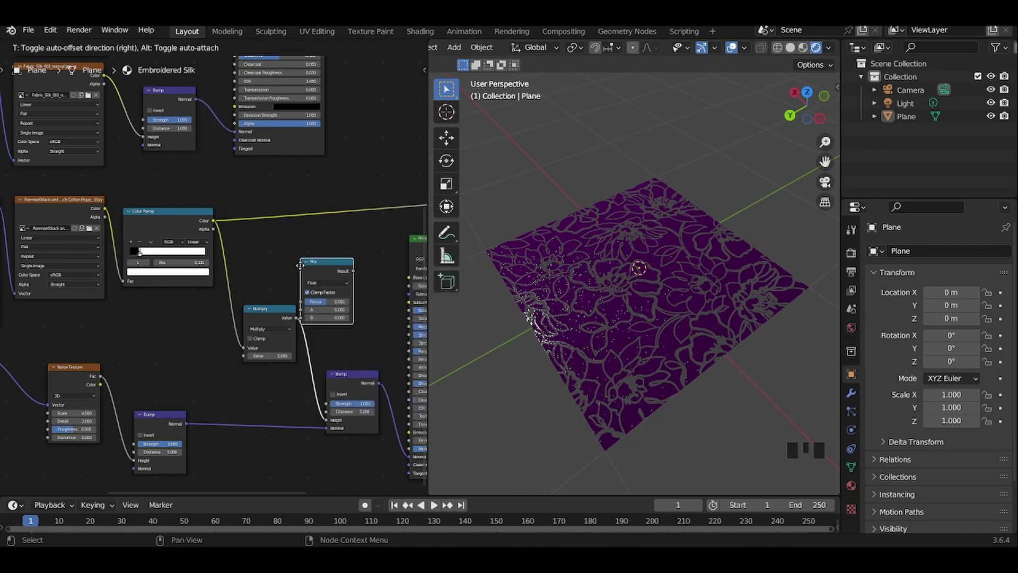
# Add a Mix (Color) node and link its Result to the thread shader's Base Color.
pyautogui.press('shift+a')
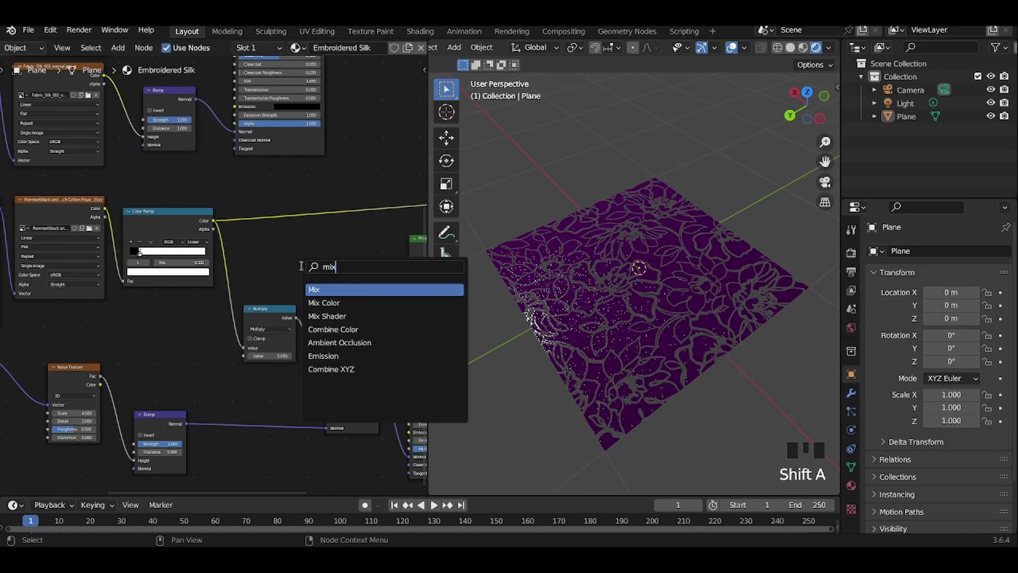
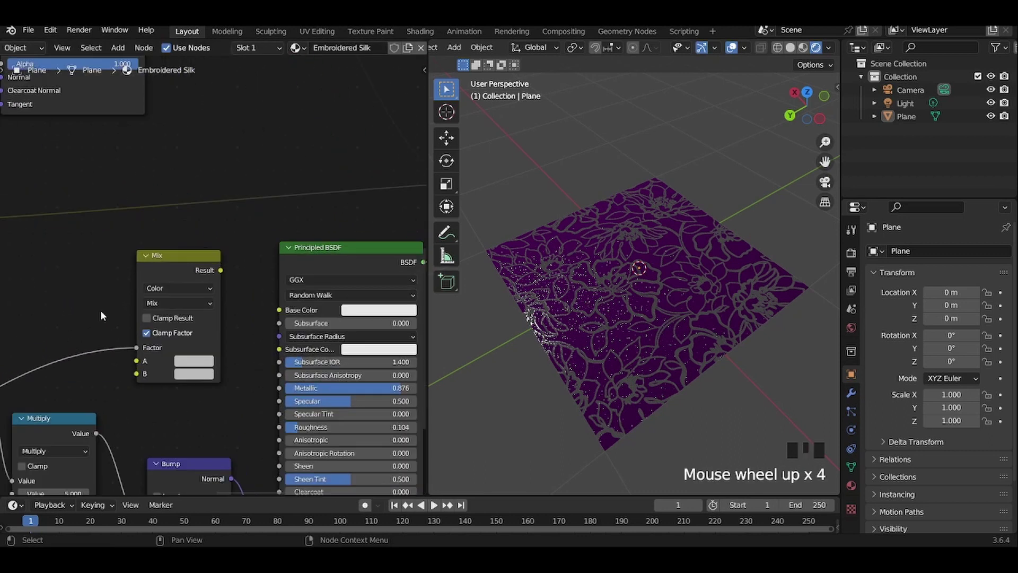
pyautogui.moveTo(238, 289); pyautogui.dragTo(204, 197)
pyautogui.click(203, 197)
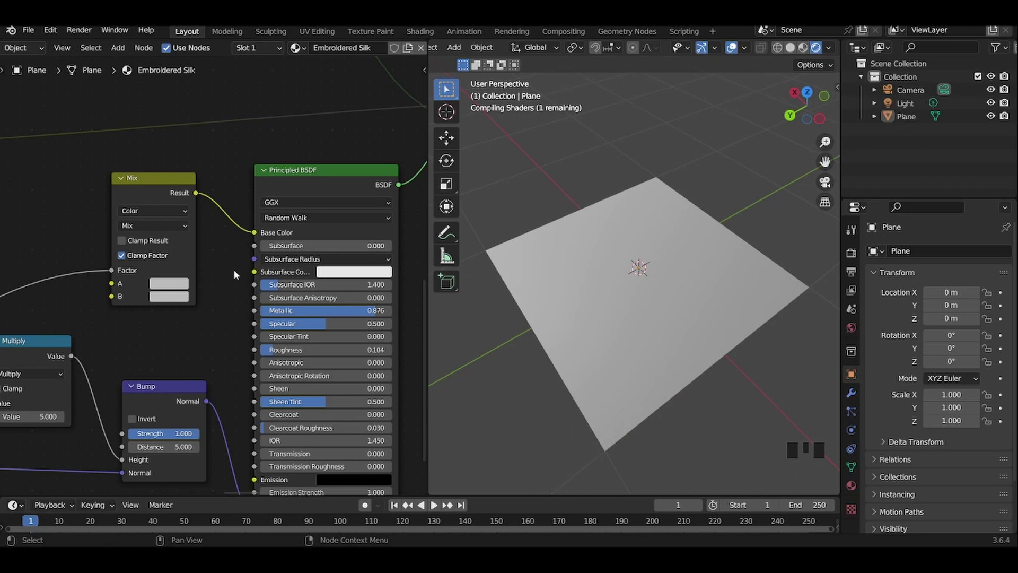
pyautogui.scroll(3)
pyautogui.scroll(3)
pyautogui.scroll(-3)
# Set both Mix colours A and B to the same orange-gold.
pyautogui.click(132, 298)
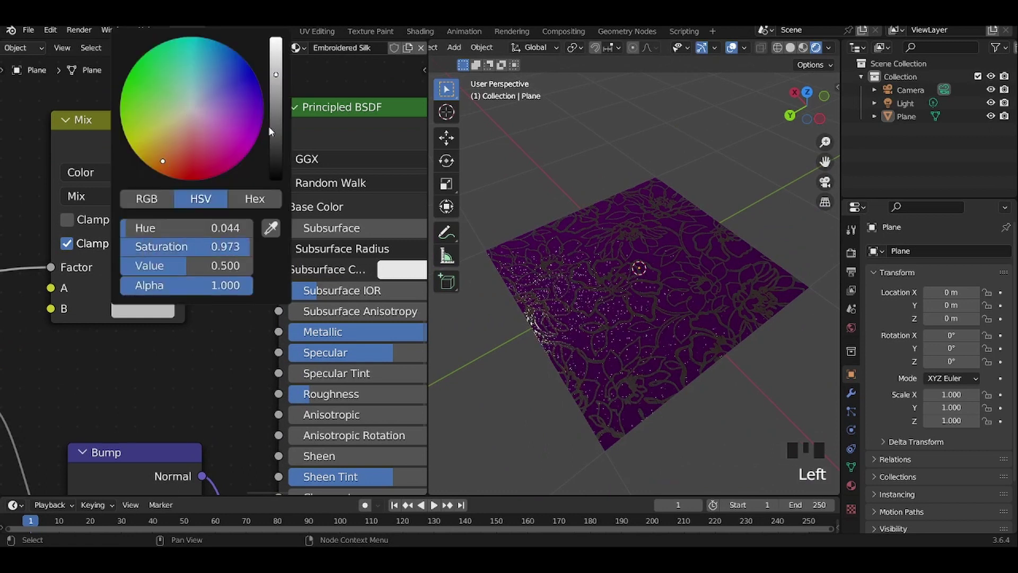
pyautogui.scroll(-3)
pyautogui.click(158, 309)
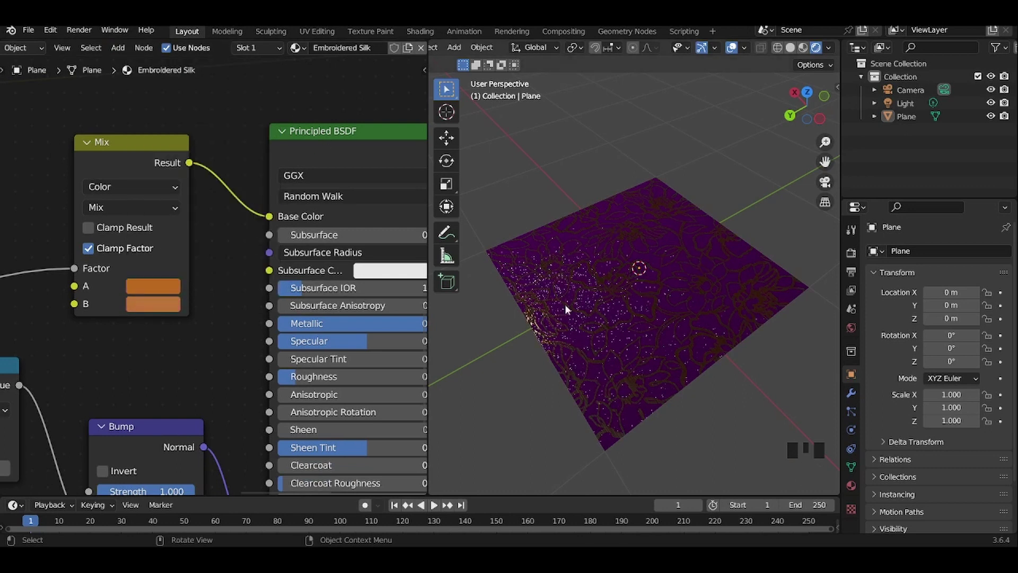
pyautogui.scroll(3)
pyautogui.scroll(-3)
# Check the purple silk shader and orbit the viewport around the plane to inspect the gold thread.
pyautogui.moveTo(596, 339); pyautogui.dragTo(206, 228)
pyautogui.scroll(-3)
pyautogui.moveTo(205, 156); pyautogui.dragTo(221, 234)
pyautogui.scroll(3)
pyautogui.click(177, 180)
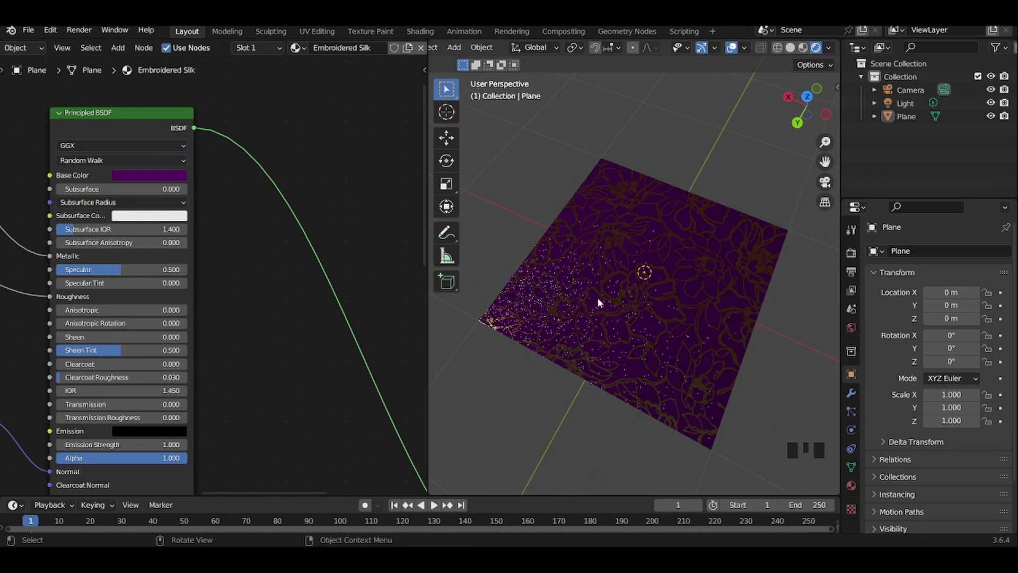
pyautogui.scroll(-3)
pyautogui.moveTo(596, 319); pyautogui.dragTo(237, 170)
pyautogui.scroll(-3)
pyautogui.moveTo(229, 314); pyautogui.dragTo(268, 262)
pyautogui.scroll(3)
pyautogui.scroll(3)
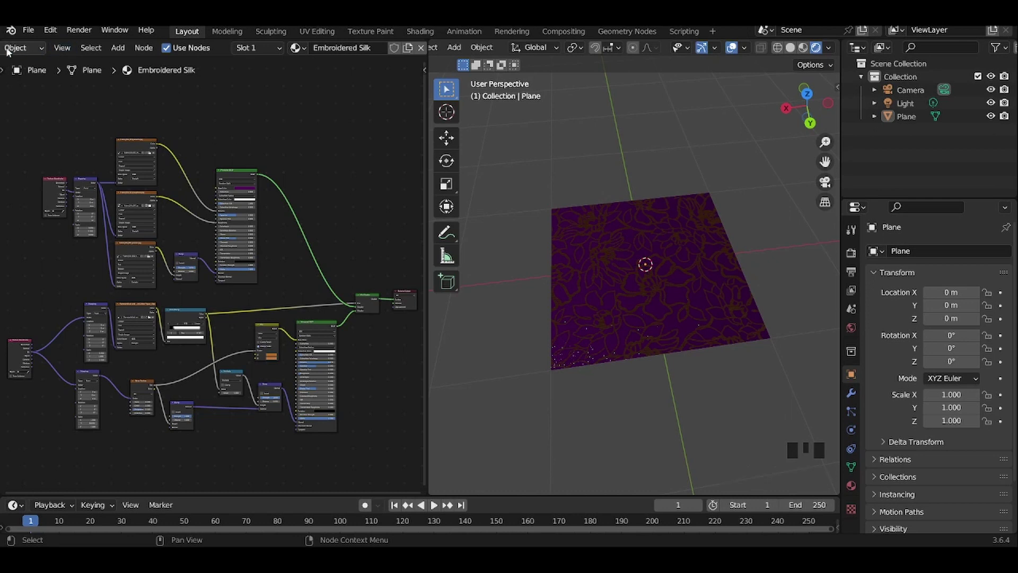
# Switch the Shader Editor to World and light the scene with an Environment Texture using hayloft_2k.exr.
pyautogui.moveTo(11, 51); pyautogui.dragTo(239, 349)
pyautogui.scroll(3)
pyautogui.click(210, 335)
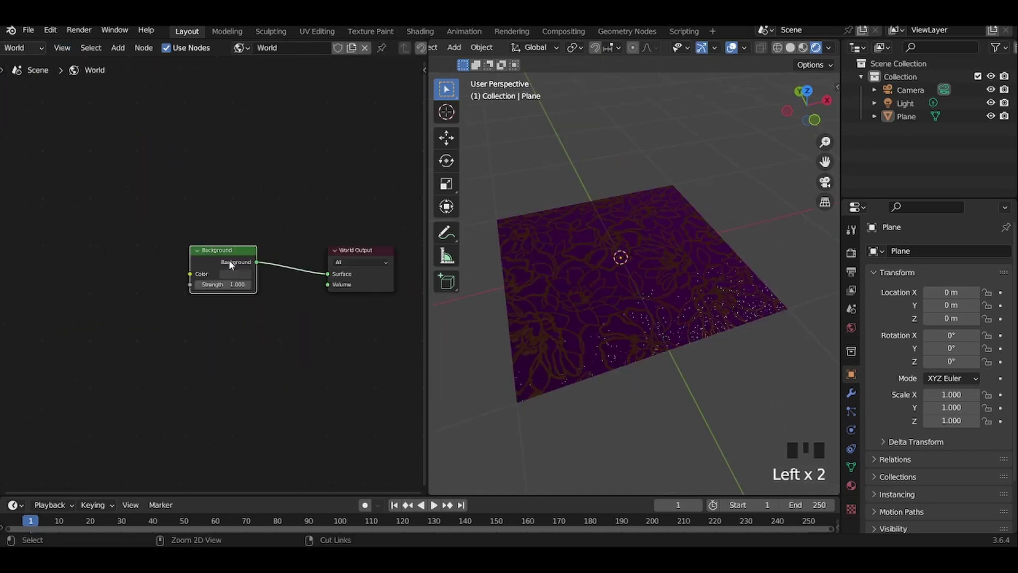
pyautogui.press('ctrl+t')
pyautogui.click(184, 115)
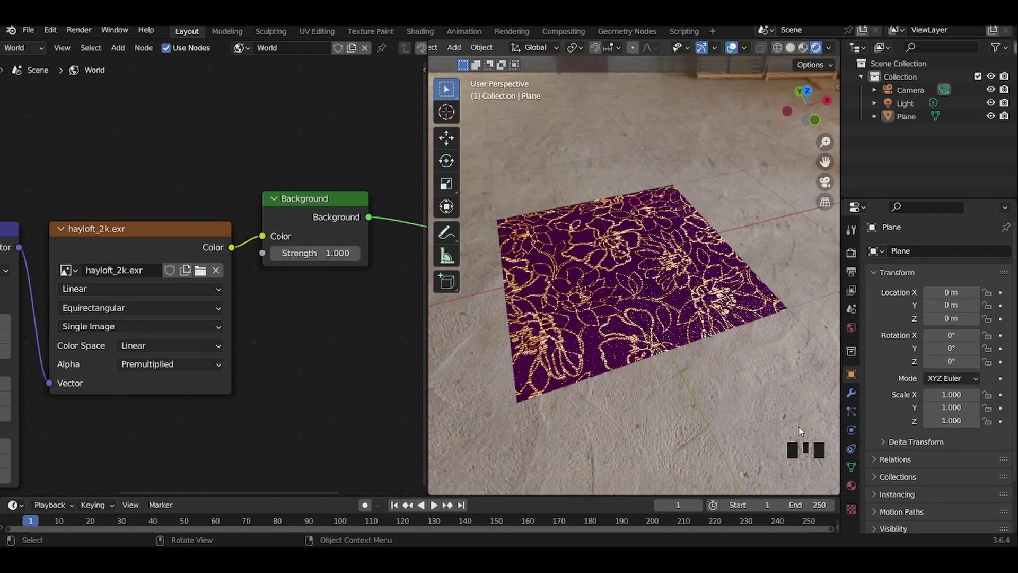
pyautogui.moveTo(515, 359); pyautogui.dragTo(577, 328)
pyautogui.scroll(3)
# In Render Properties enable Film > Transparent so the background renders transparent.
pyautogui.click(681, 277)
pyautogui.moveTo(677, 281); pyautogui.dragTo(858, 260)
pyautogui.click(858, 260)
pyautogui.scroll(-3)
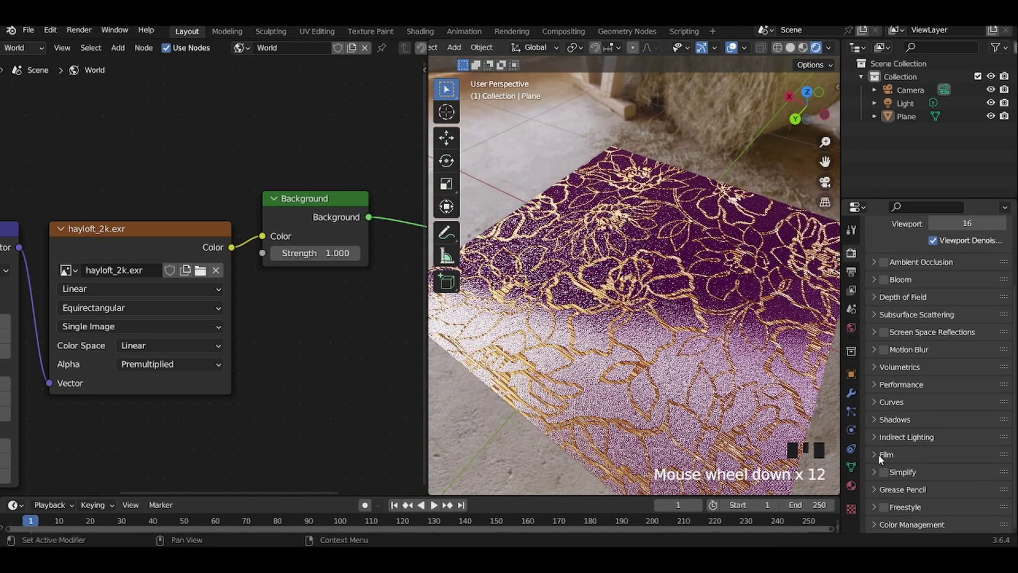
pyautogui.moveTo(876, 457); pyautogui.dragTo(882, 467)
pyautogui.scroll(-3)
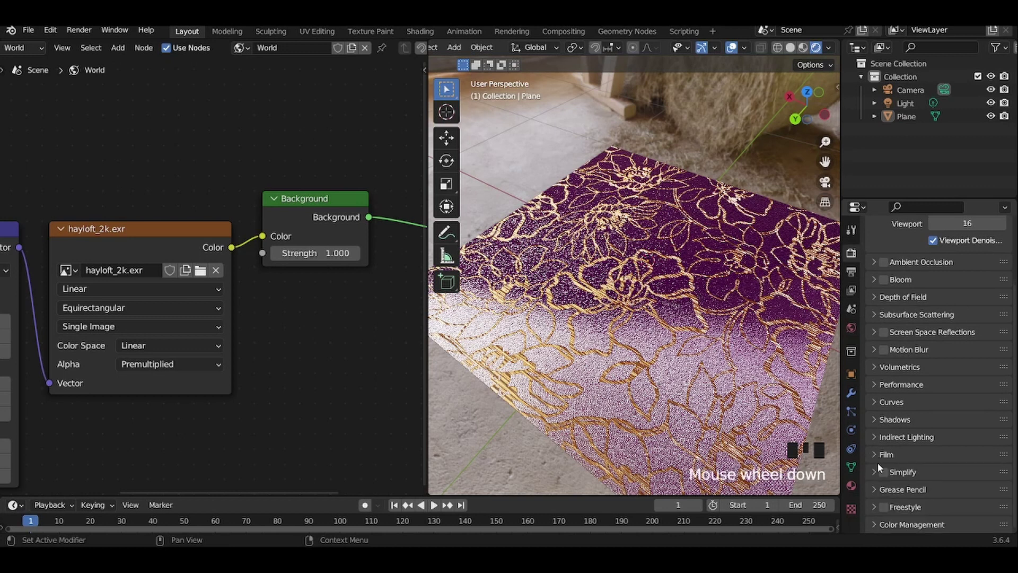
pyautogui.scroll(-3)
pyautogui.scroll(-3)
pyautogui.click(879, 456)
pyautogui.scroll(-3)
pyautogui.click(937, 443)
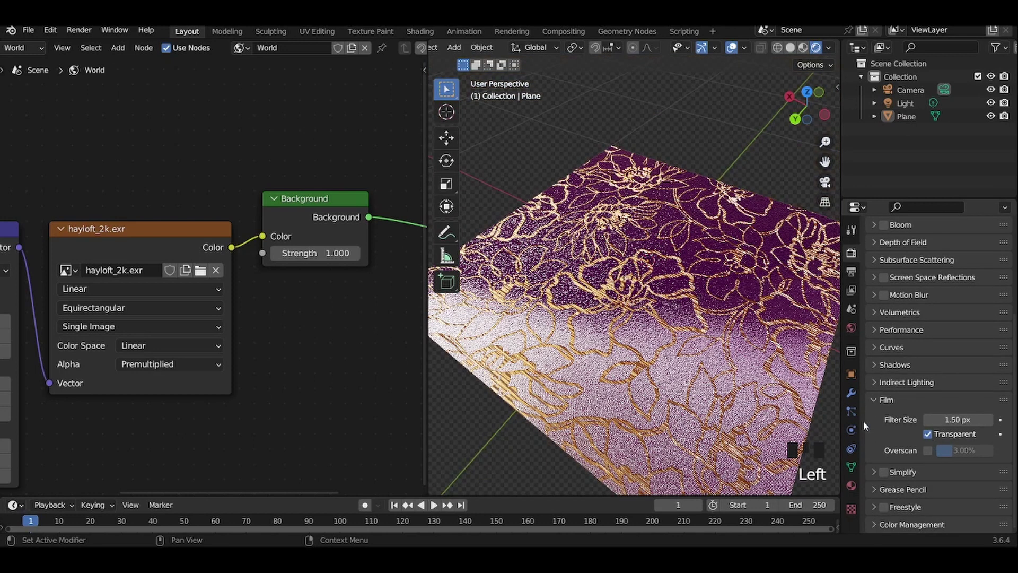
# Scroll the Render Properties panel back up to the render engine setting.
pyautogui.moveTo(656, 331); pyautogui.dragTo(667, 306)
pyautogui.scroll(-3)
pyautogui.moveTo(666, 307); pyautogui.dragTo(678, 300)
pyautogui.scroll(3)
pyautogui.scroll(3)
pyautogui.scroll(-3)
pyautogui.scroll(-3)
pyautogui.middleClick(707, 272)
# Set the Render Engine to Cycles and orbit to look down on the rendering silk plane.
pyautogui.click(805, 47)
pyautogui.moveTo(732, 184); pyautogui.dragTo(760, 161)
pyautogui.click(823, 52)
pyautogui.moveTo(650, 209); pyautogui.dragTo(904, 301)
pyautogui.scroll(3)
pyautogui.moveTo(962, 252); pyautogui.dragTo(616, 345)
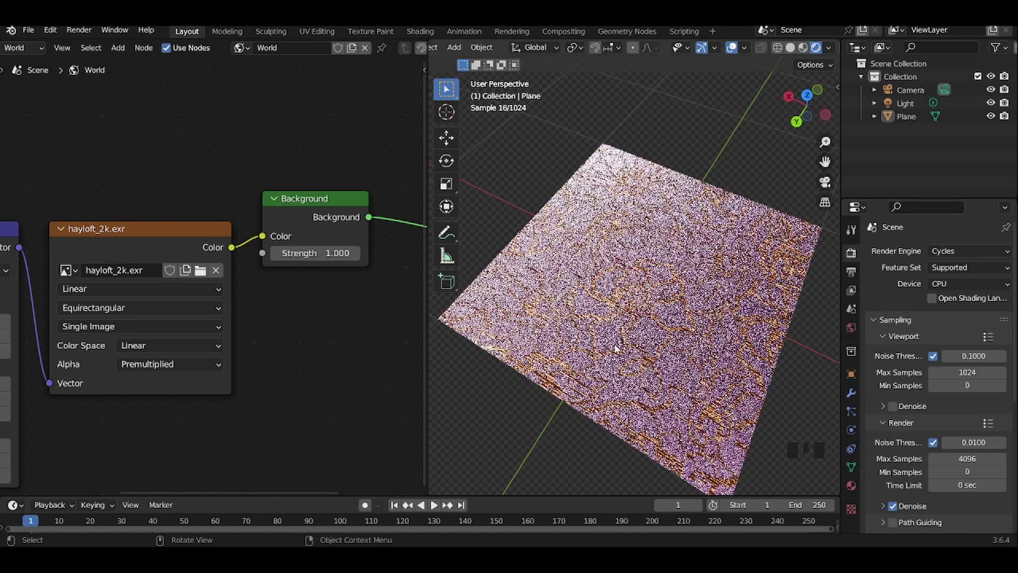
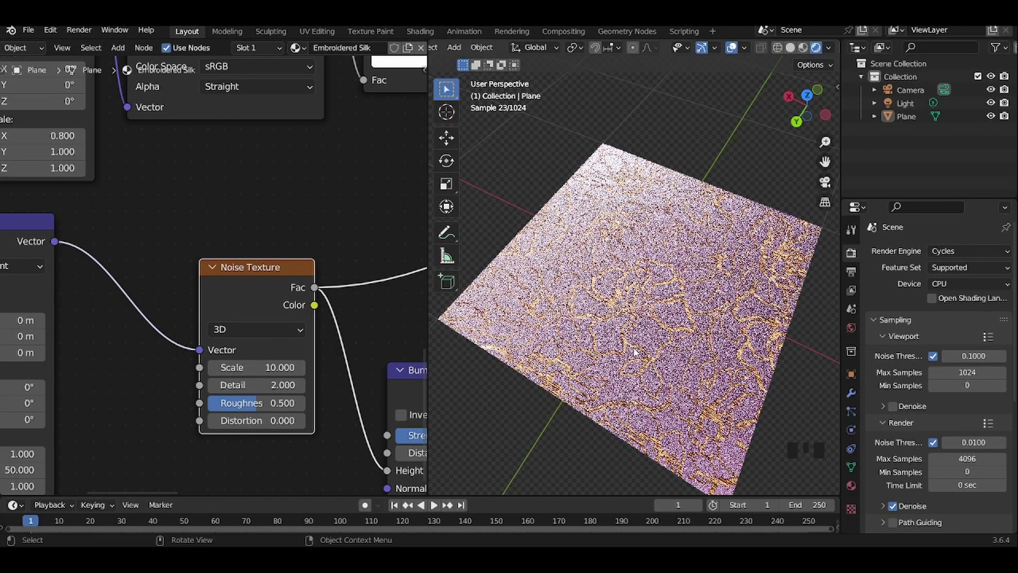
# Orbit the Cycles-rendered plane to a lower viewing angle.
pyautogui.moveTo(605, 275); pyautogui.dragTo(806, 36)
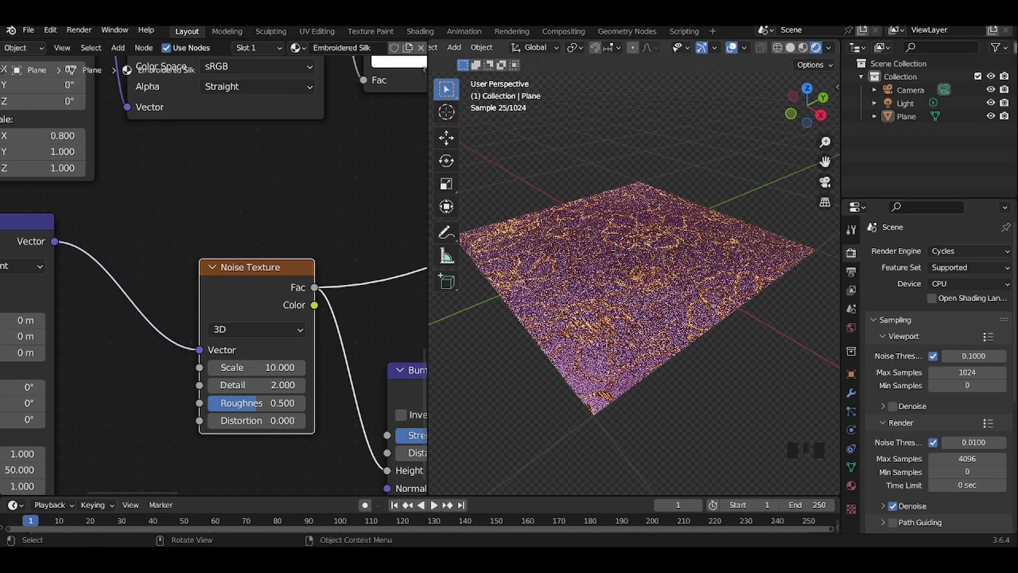